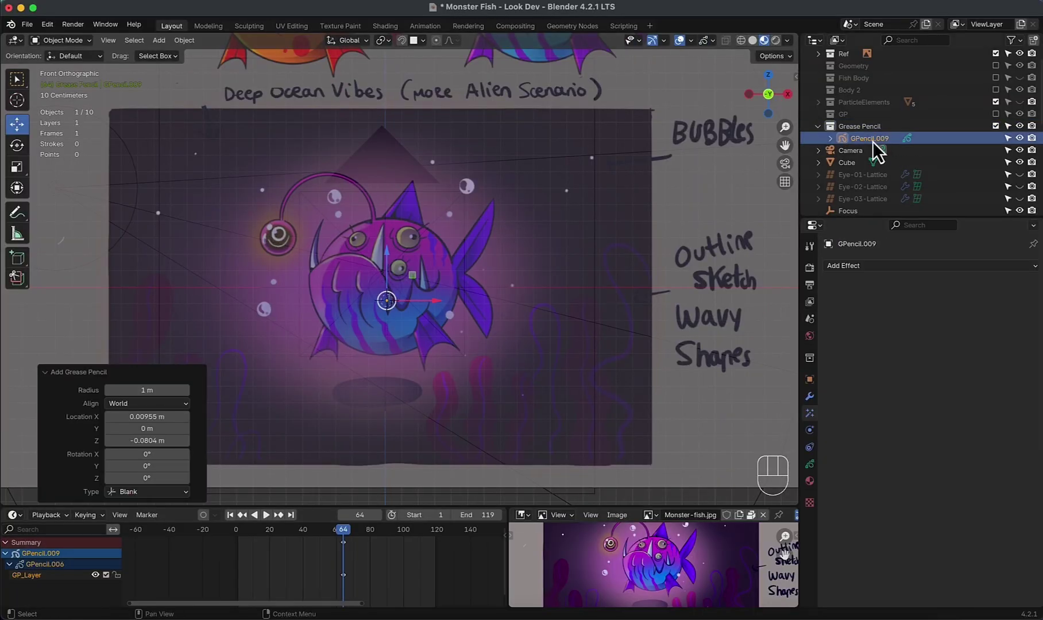
Step: Give GPencil.009 a purple Stroke Base Color and enter Draw Mode
left_click(817, 477)
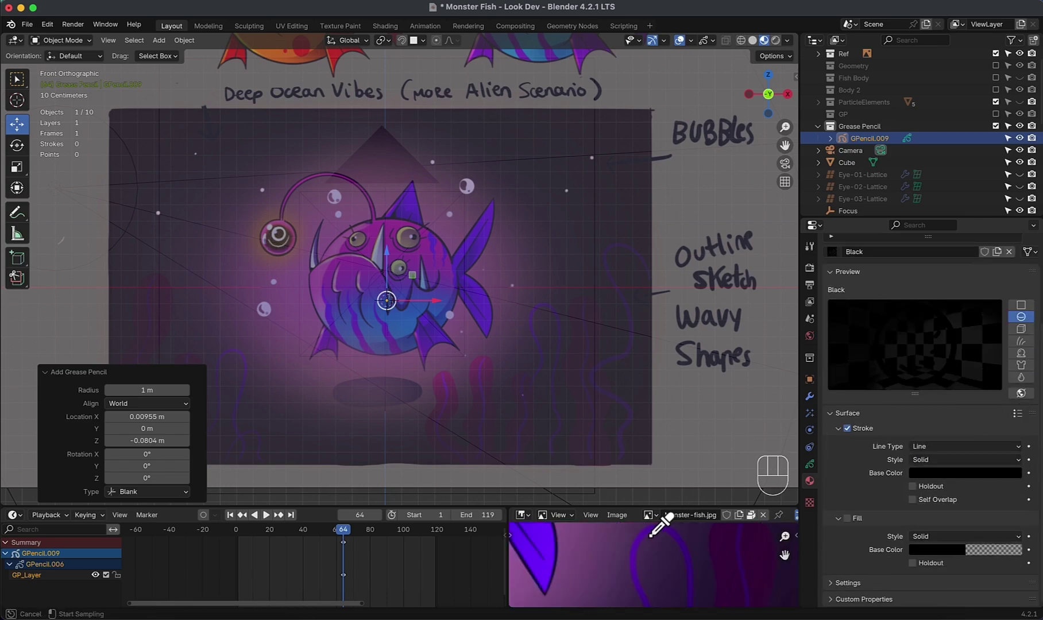
left_click(646, 545)
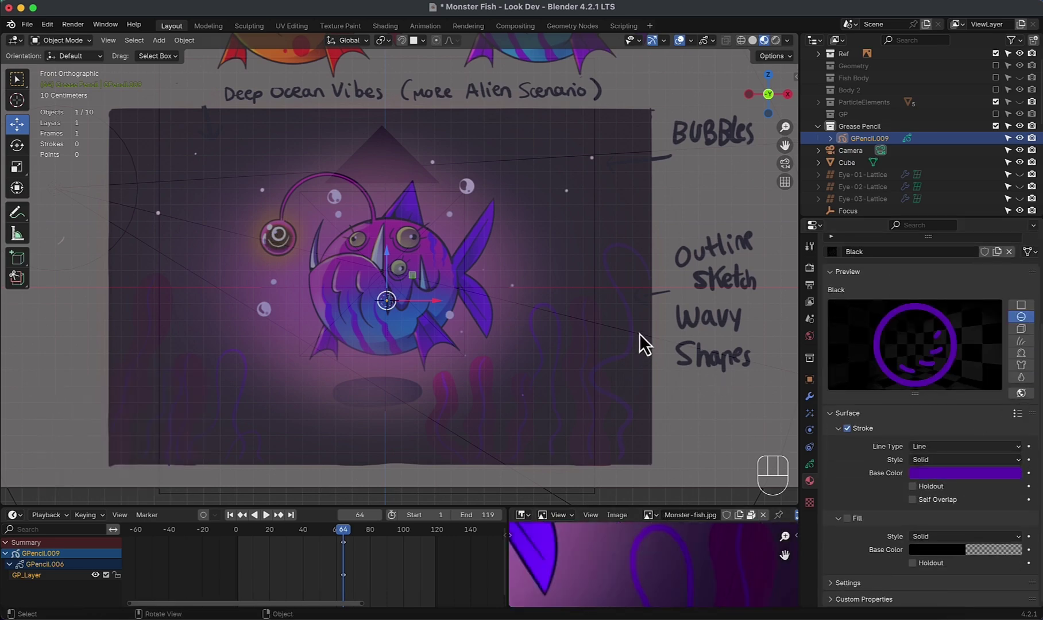
key("Tab")
Step: Add a second layer and rename the material to Purple Stroke, adding a Pink Fill material
key("super+z")
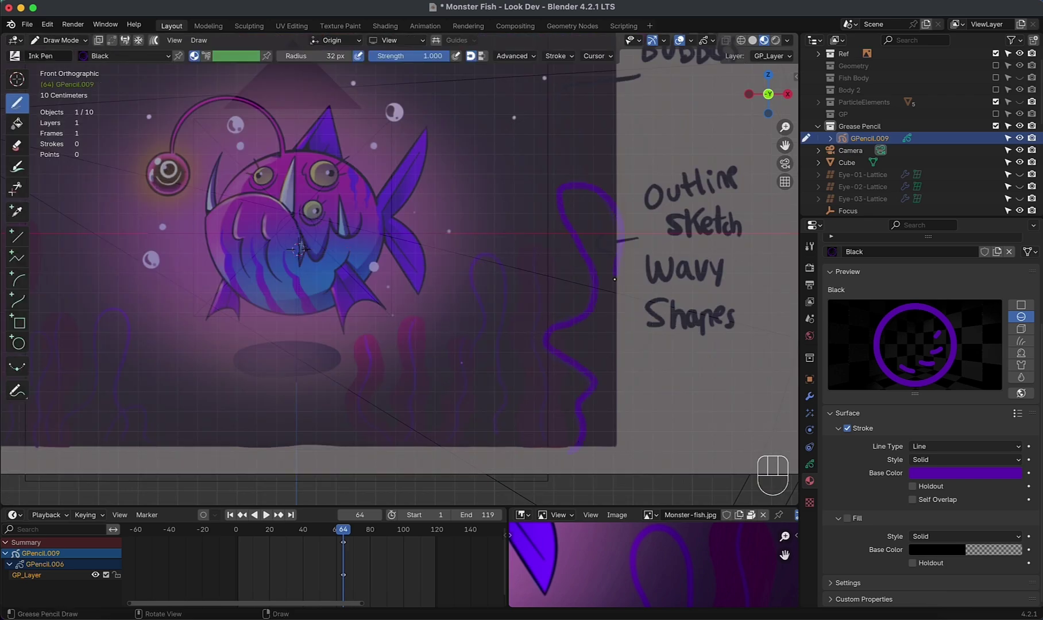
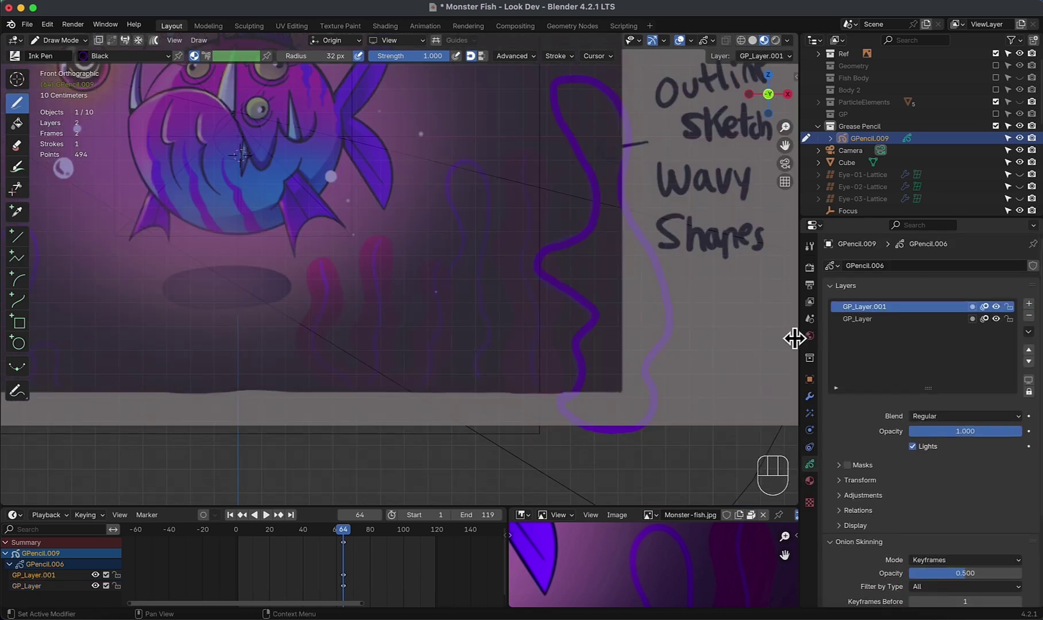
left_click(820, 490)
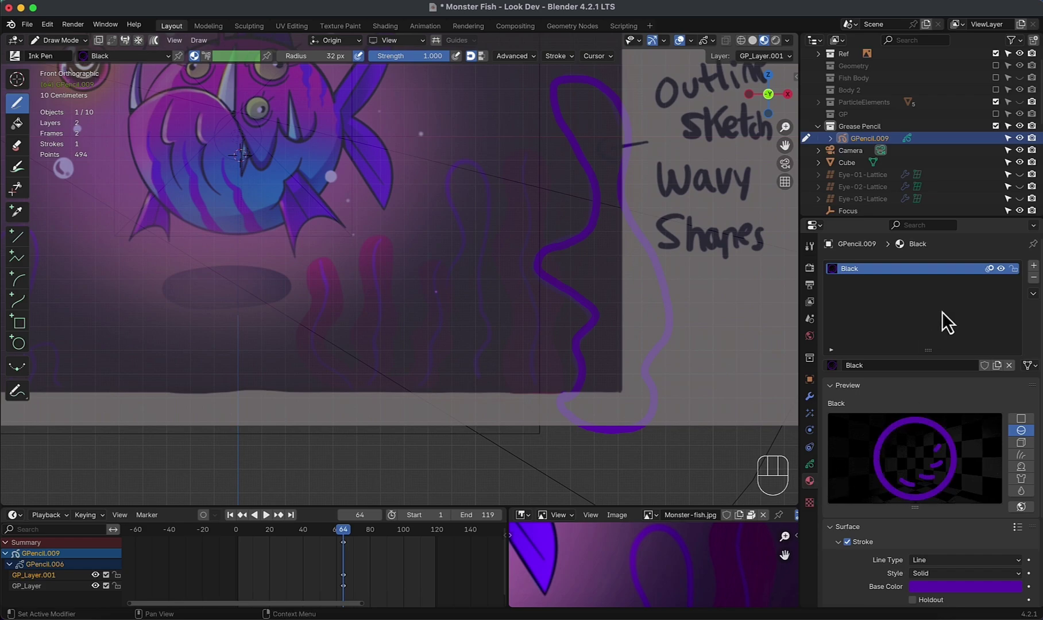
left_click_drag(856, 280, 1029, 318)
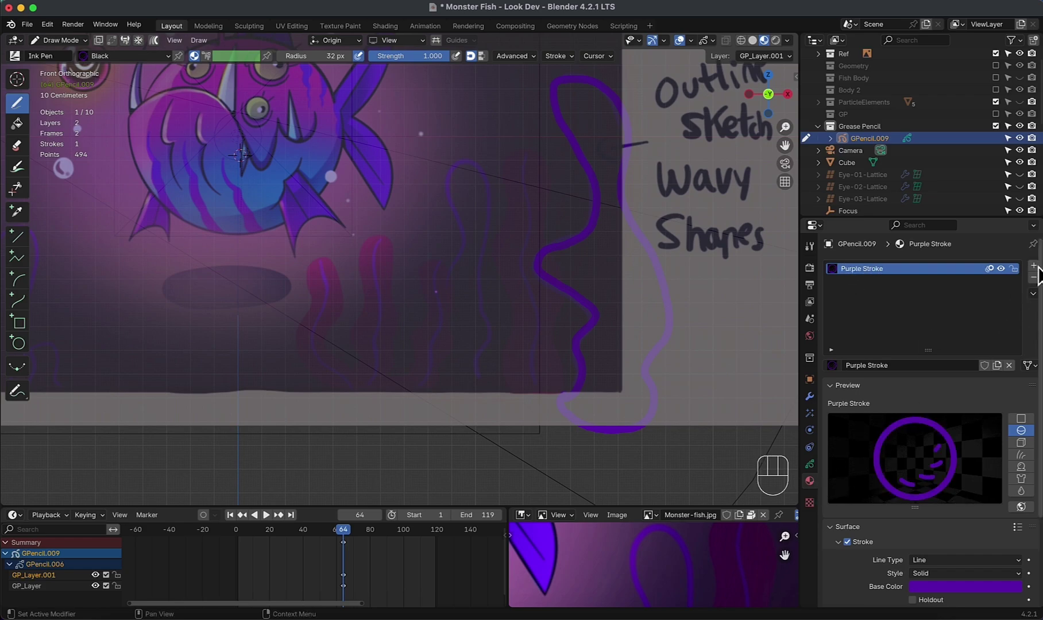
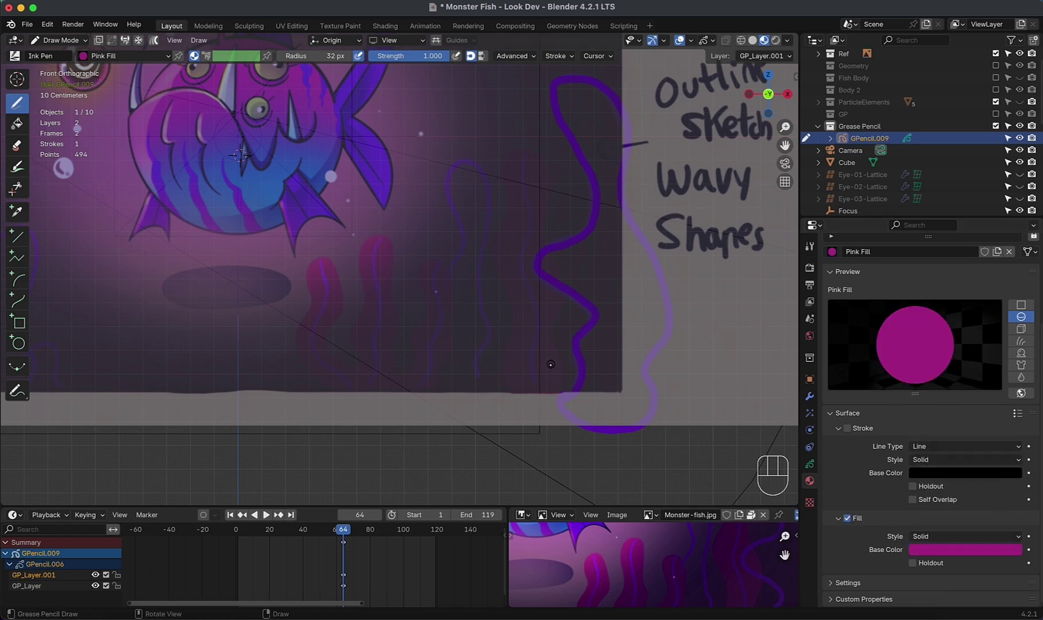
Step: Paint pink seaweed shapes on GP_Layer.001, then trace purple outlines with a smaller brush radius
left_click(817, 476)
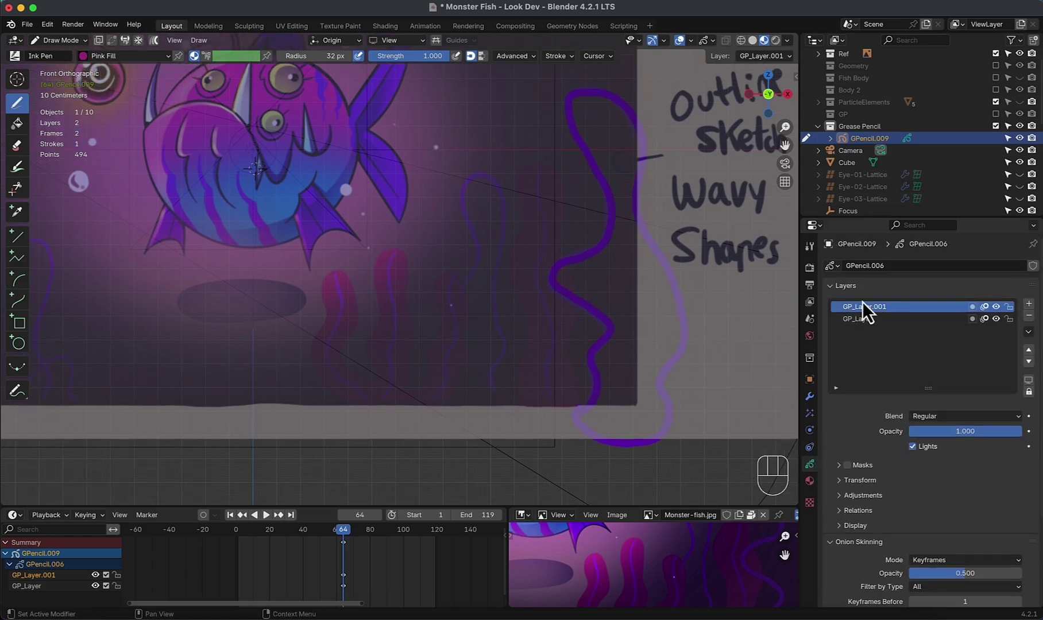
left_click(876, 318)
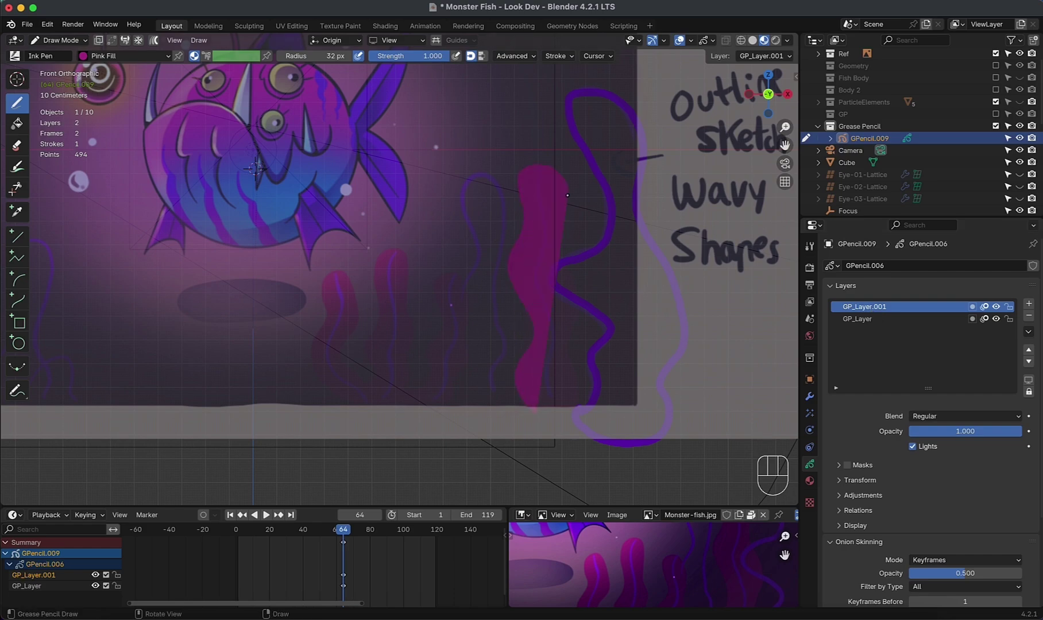
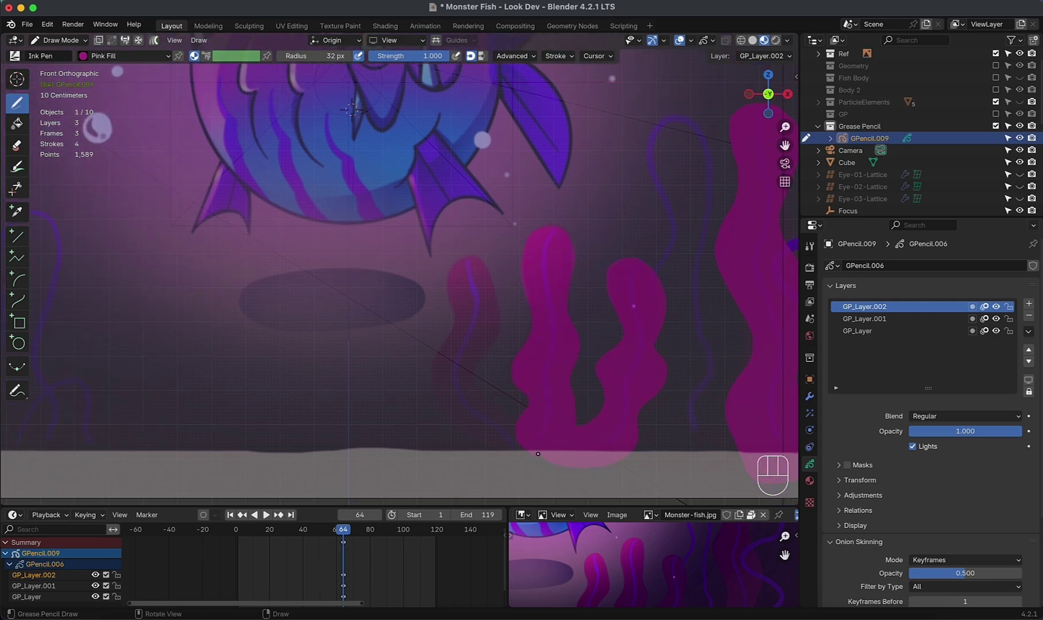
key("KP_1")
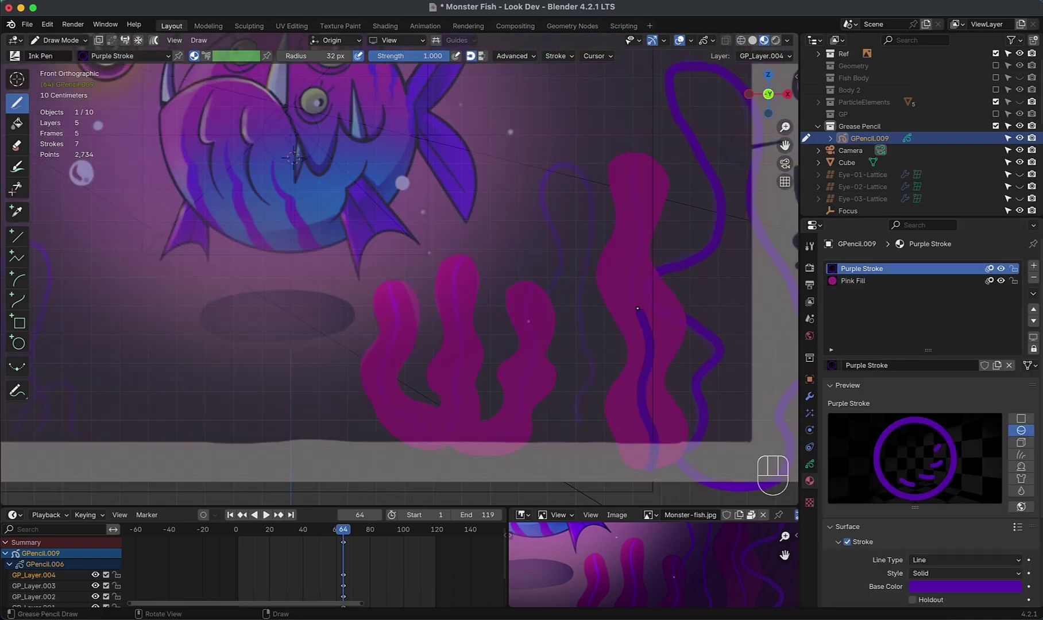
key("KP_1")
key("super+z")
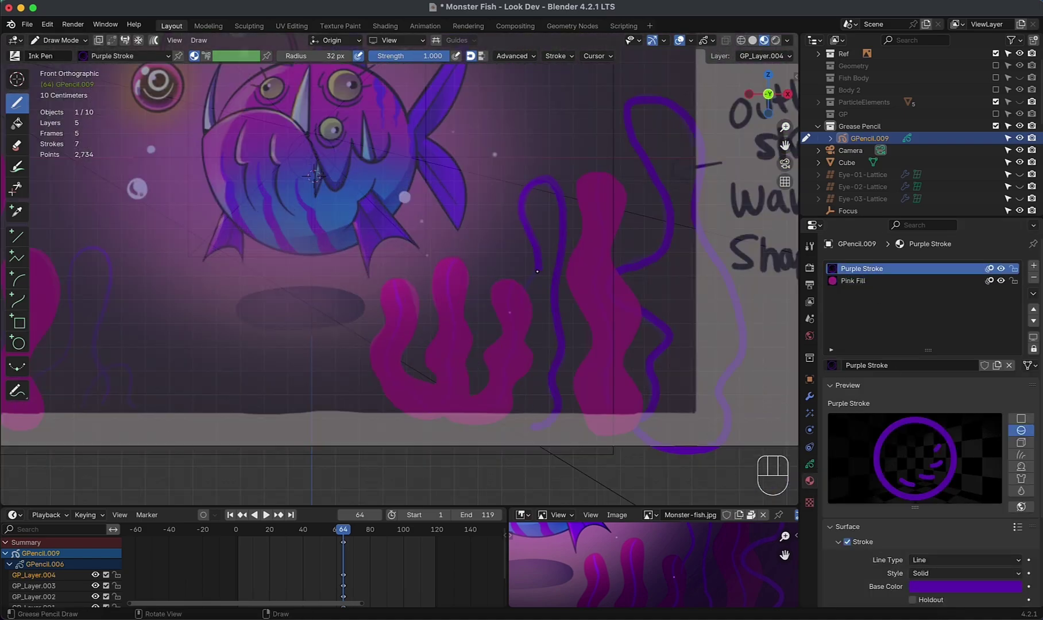
key("super+z")
key("super+z")
key("f")
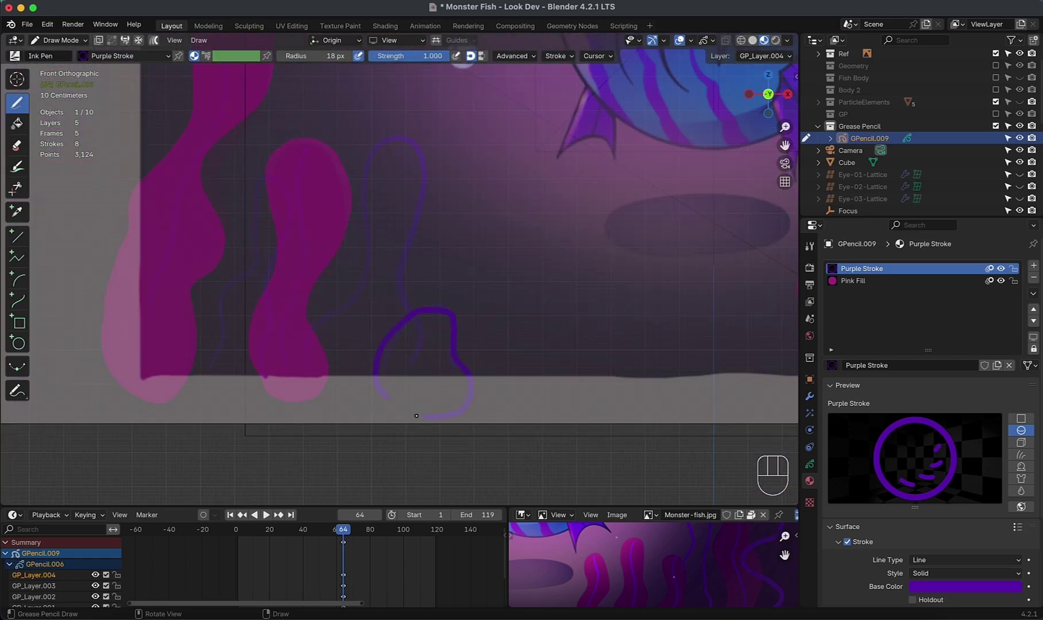
key("KP_1")
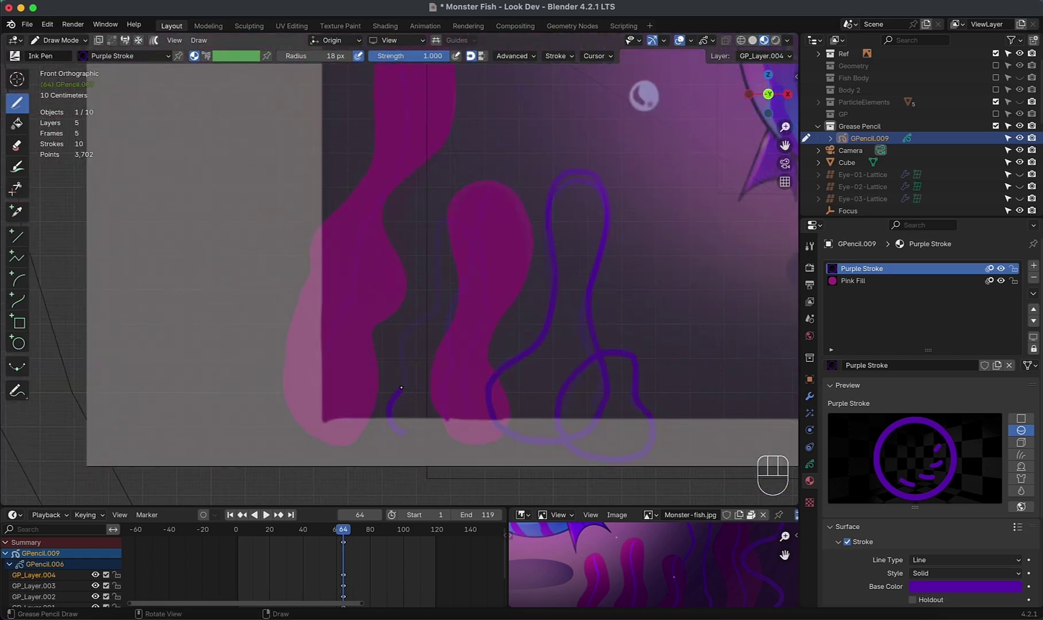
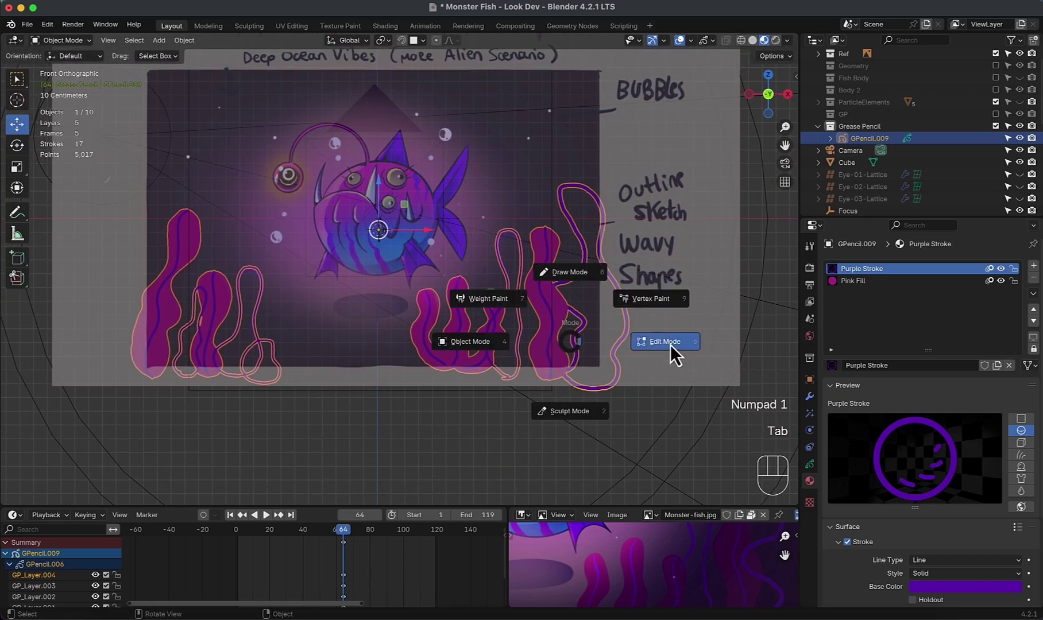
Step: In Edit Mode, separate the first purple squiggle into its own grease pencil object
left_click(625, 353)
key("l")
key("p")
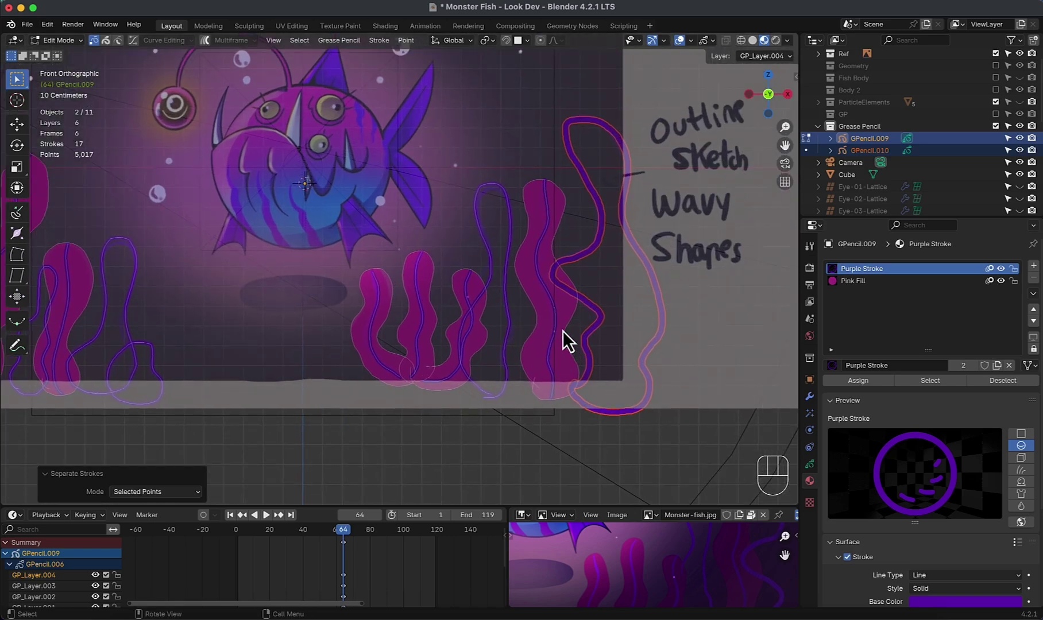
Step: Separate another seaweed stroke into its own grease pencil object
left_click(561, 330)
key("l")
key("l")
key("p")
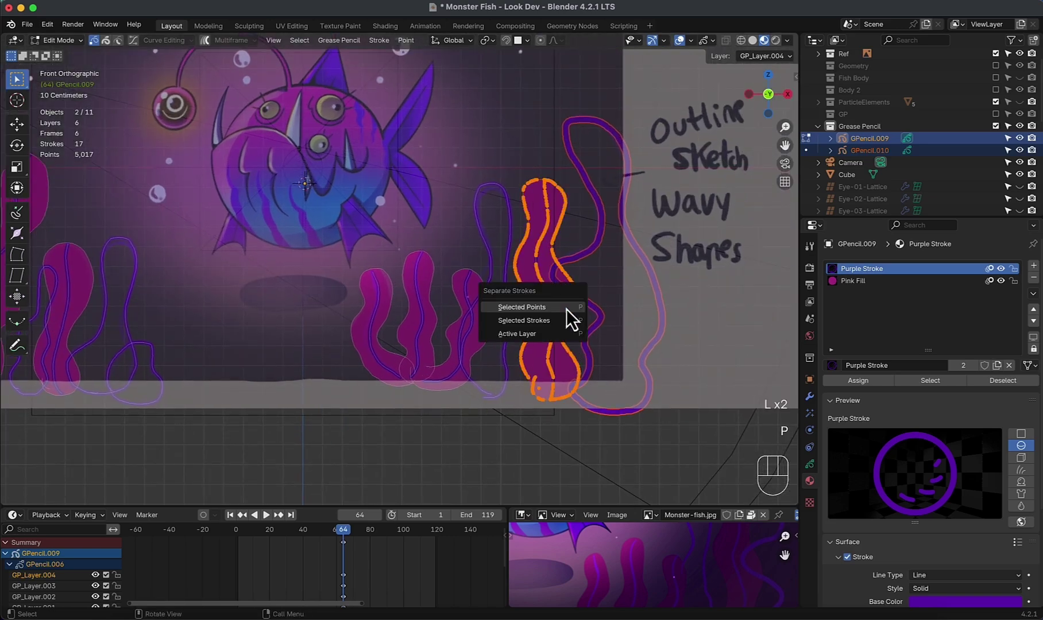
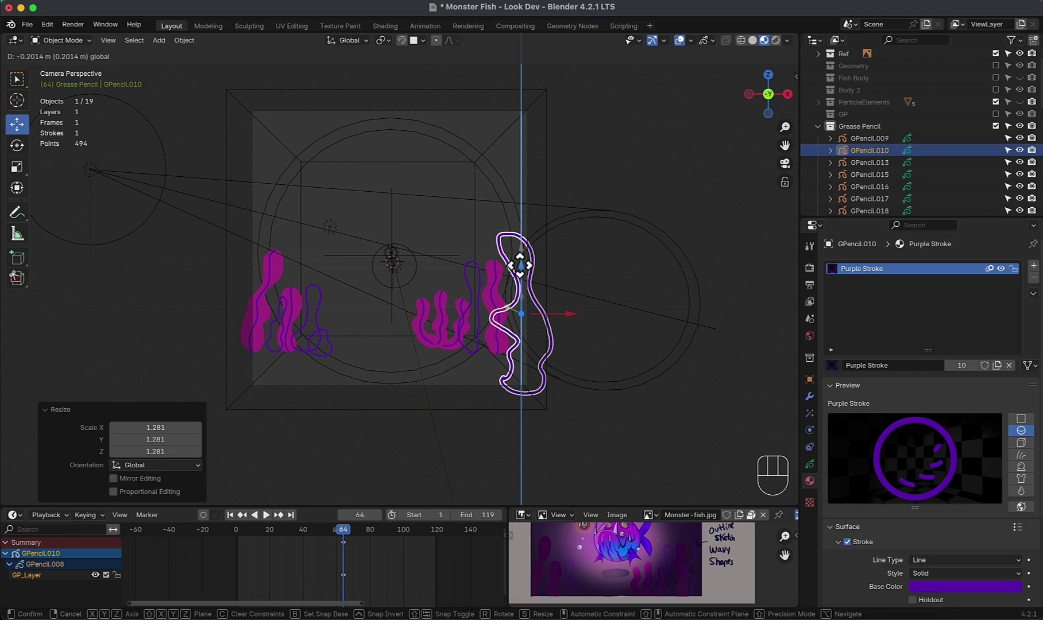
Step: Snap origins and enlarge the tall seaweed outline, moving the pink piece lower in camera view
key("KP_3")
key("KP_0")
key("s")
key("KP_3")
key("KP_1")
key("ctrl+alt+x")
key("KP_3")
key("KP_0")
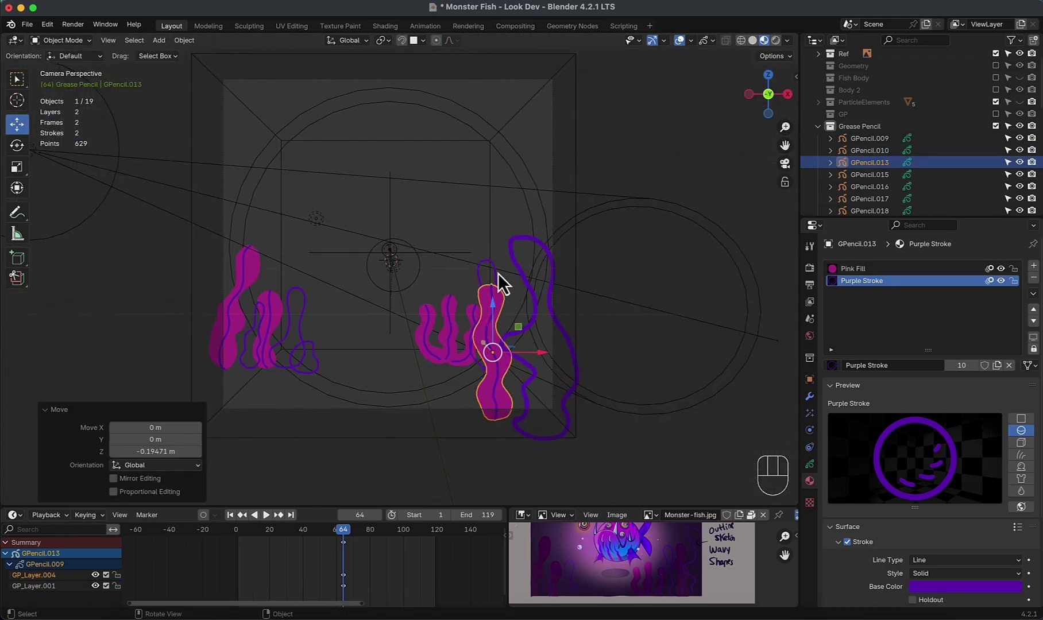
key("KP_3")
key("ctrl+alt+x")
key("KP_0")
key("ctrl+alt+x")
Step: Rescale and shift further seaweed objects to different depths with origins snapped to geometry
left_click(624, 337)
key("KP_0")
left_click(272, 302)
key("ctrl+alt+x")
key("super+KP_3")
key("shift+KP_0")
key("g")
key("s")
key("ctrl+alt+x")
key("KP_3")
key("KP_0")
key("g")
key("s")
key("KP_3")
key("KP_0")
key("ctrl+alt+x")
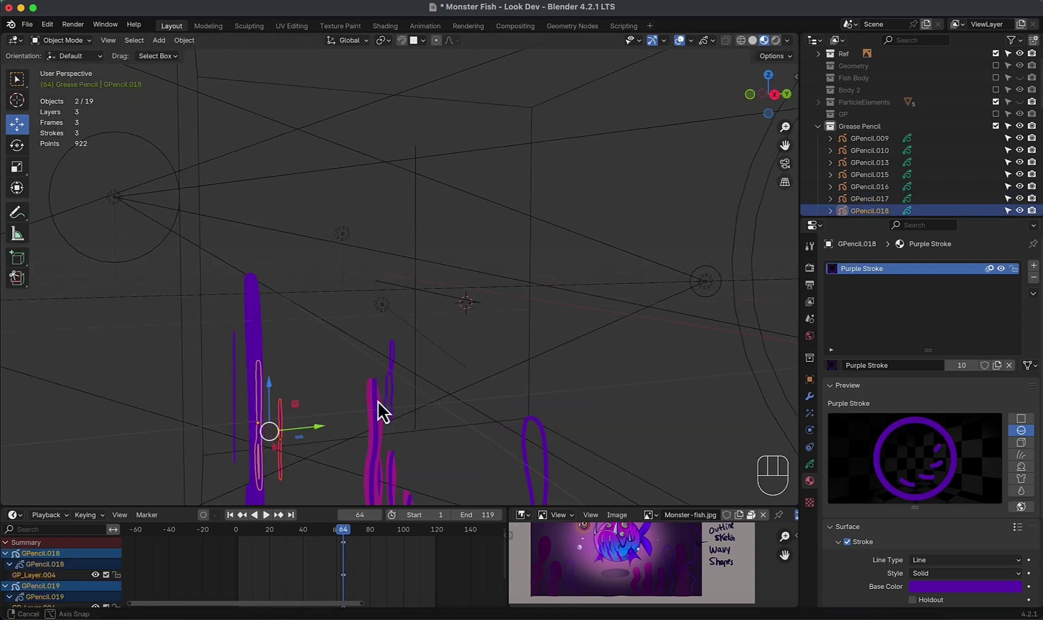
Step: Adjust the last seaweed pieces' origins and scale, then enable rendered viewport shading
left_click(254, 498)
key("KP_0")
left_click(452, 294)
key("ctrl+alt+x")
key("s")
left_click(785, 52)
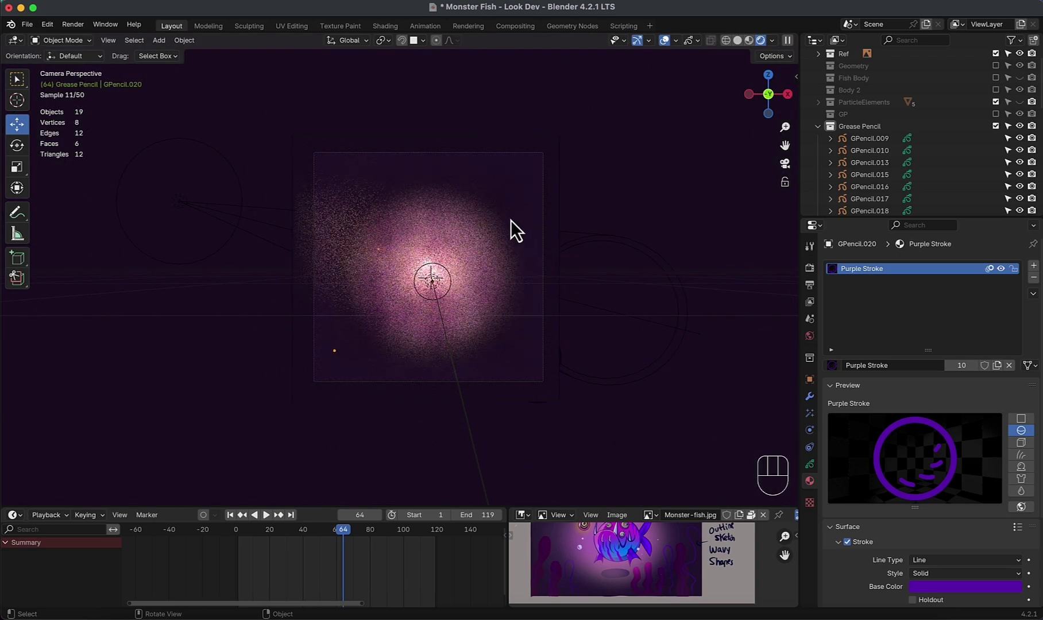
Step: Collapse the Grease Pencil collection in the Outliner so the seaweed renders in a dark scene
left_click(824, 134)
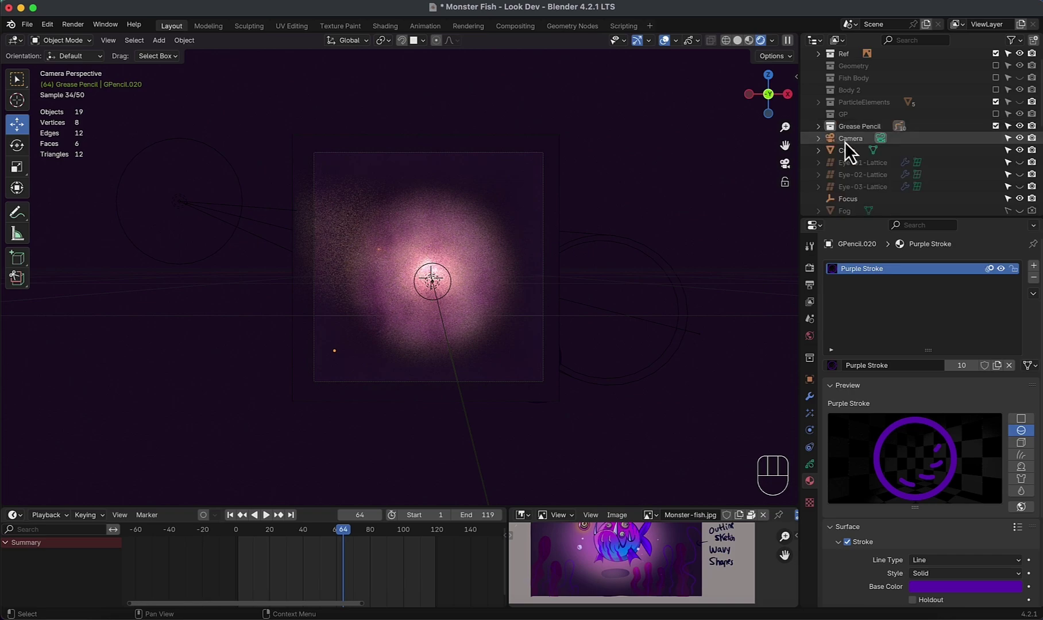
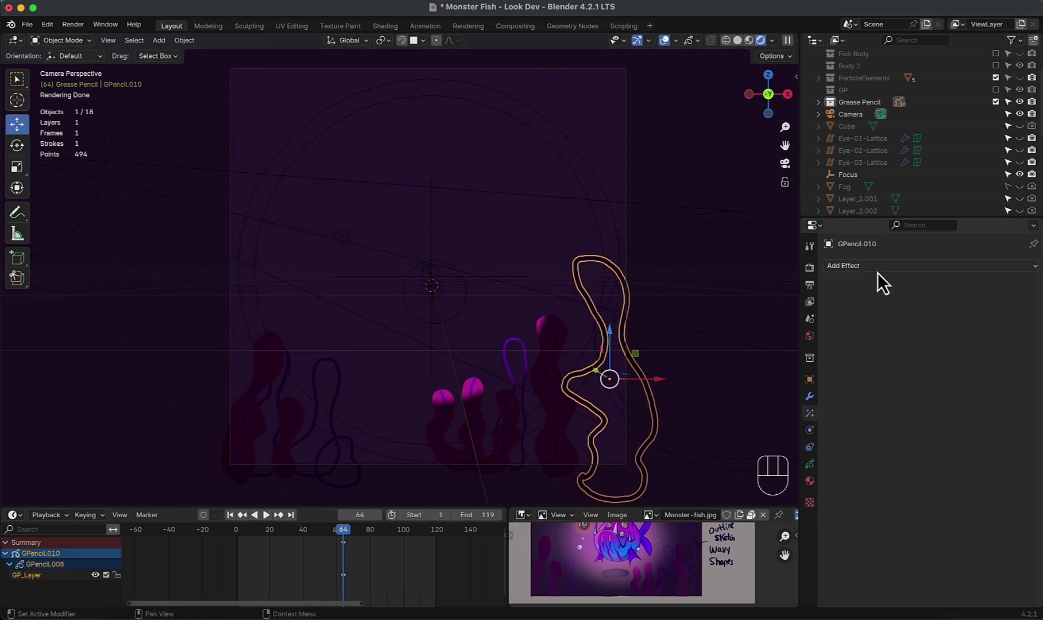
Step: Set a vertical Wave Distortion with amplitude 20 and #frame-driven Phase, and play to watch the sway
left_click_drag(884, 277, 876, 394)
left_click_drag(987, 313, 987, 314)
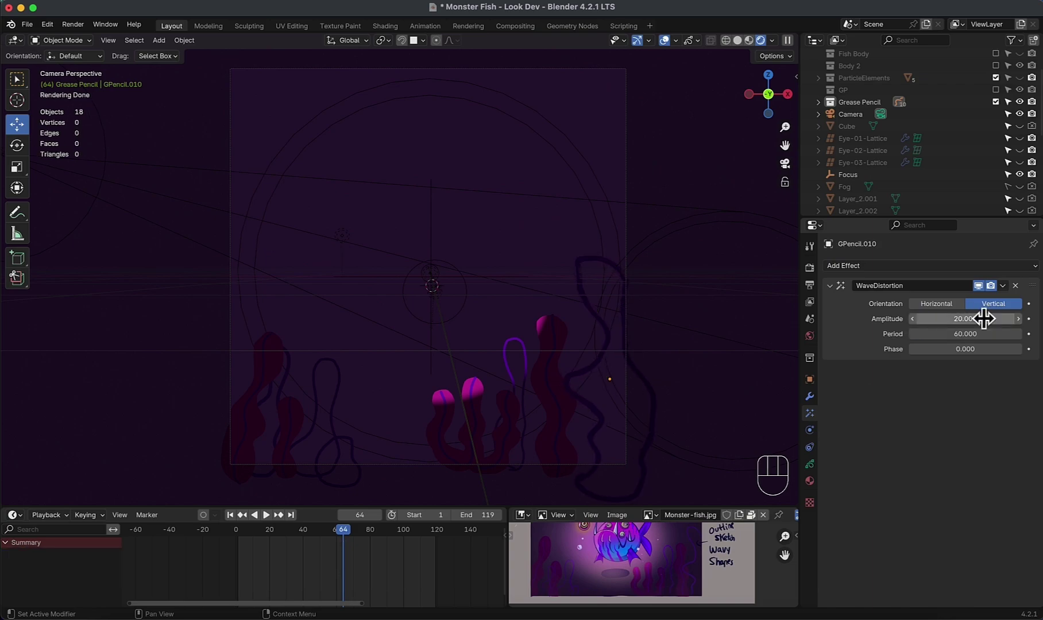
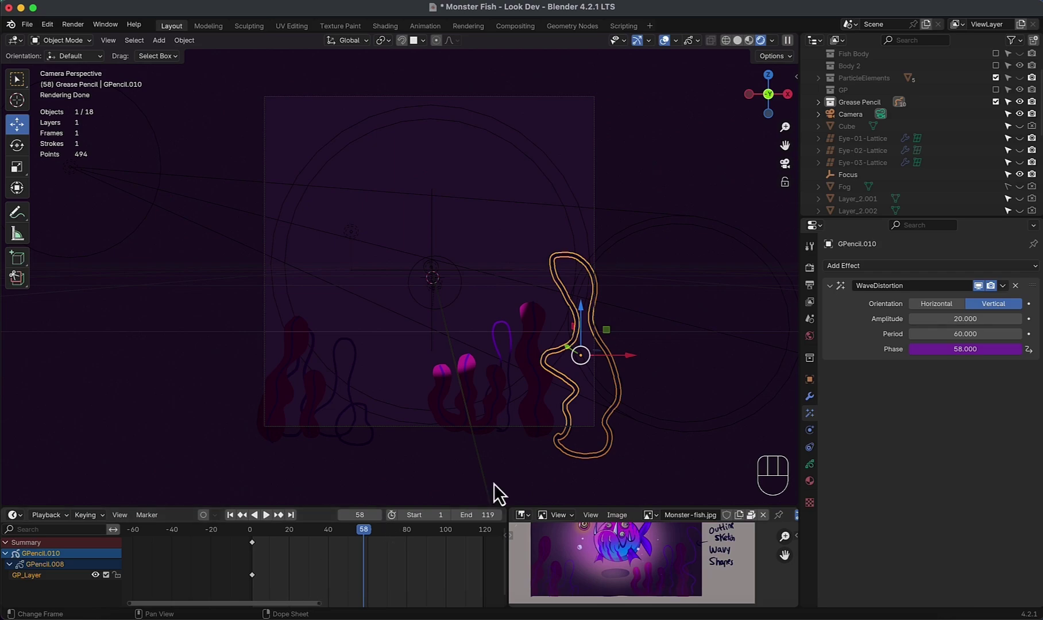
left_click(656, 453)
key("space")
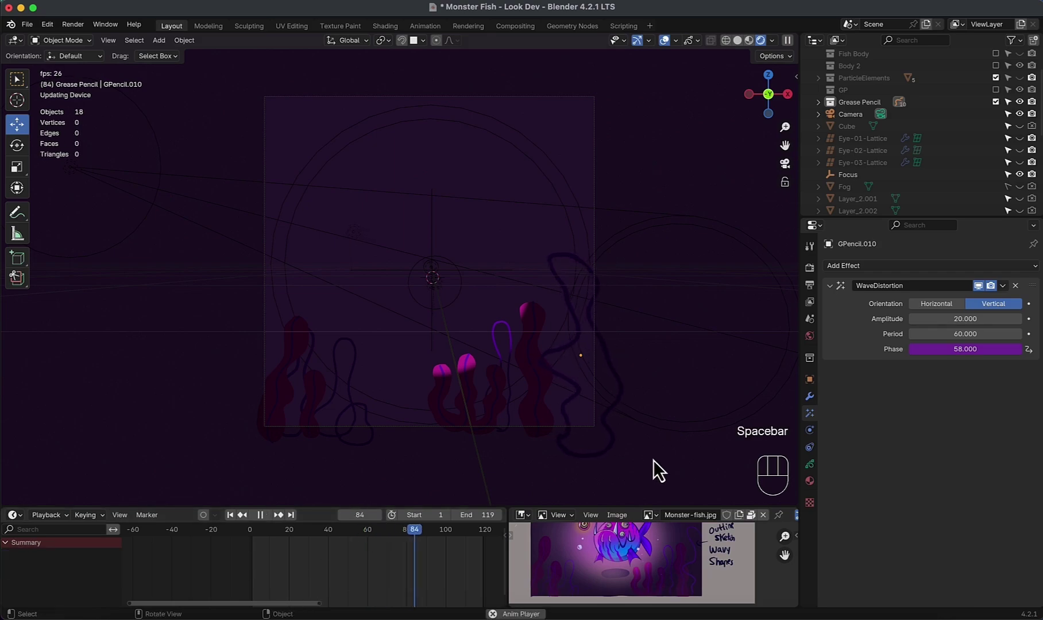
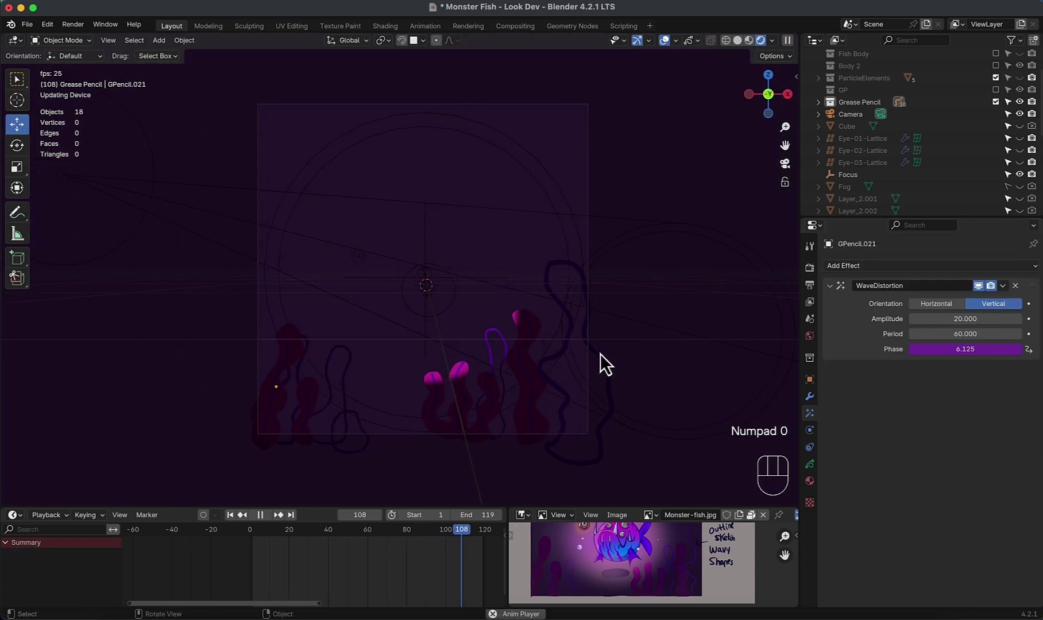
key("space")
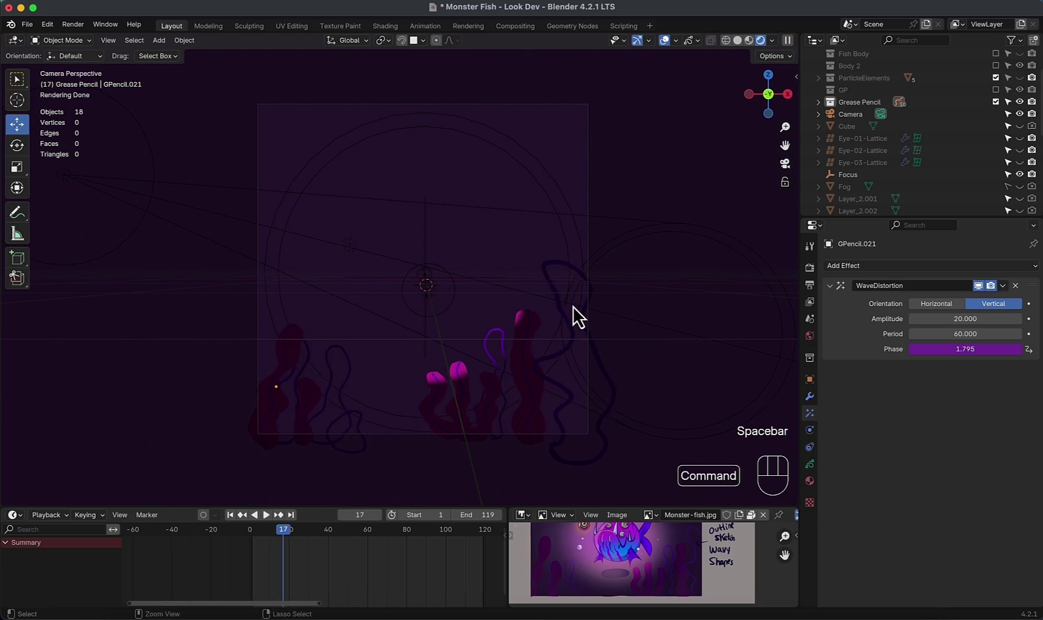
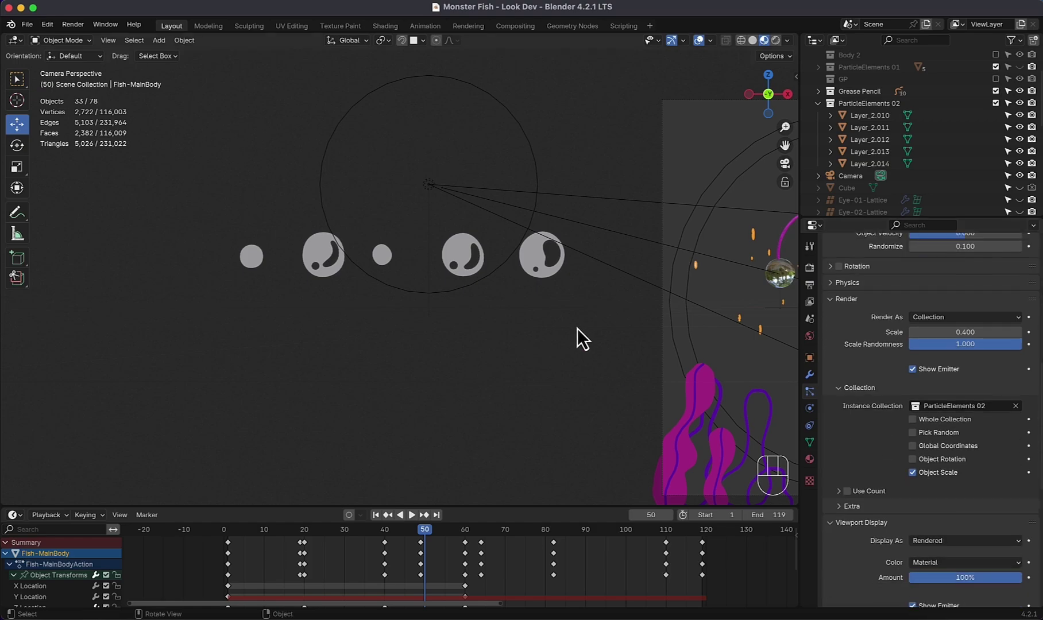
Step: Load the Monster Fish - Look Dev file and return to the camera view at frame 94
left_click(461, 258)
left_click(321, 261)
left_click(261, 265)
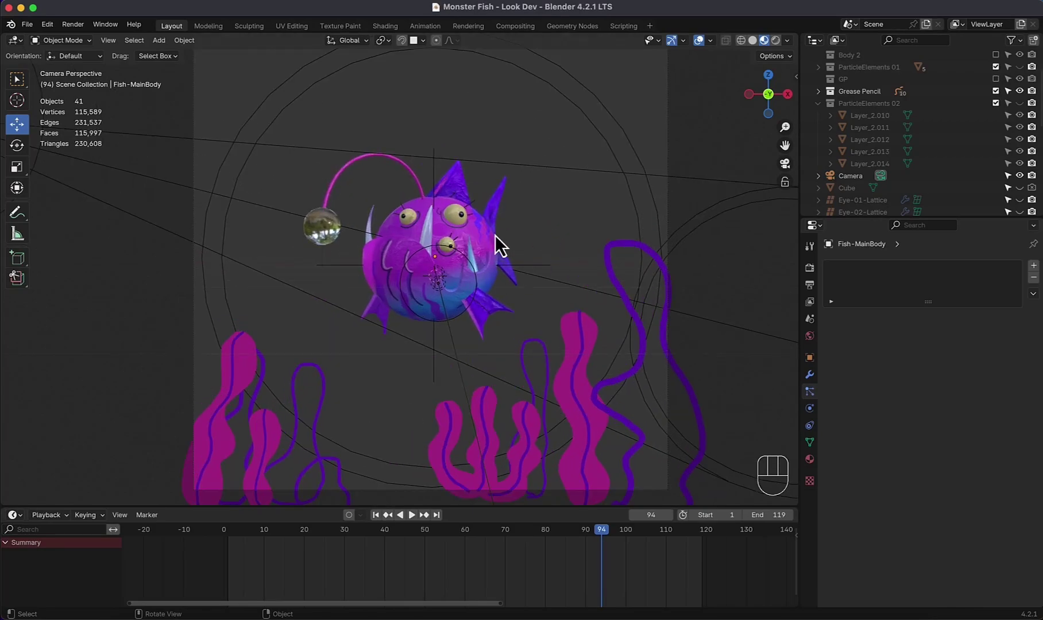
Step: Give Fish-MainBody a 45-particle system ending frame 70 at 0.5 m/s, and preview playback
left_click(486, 240)
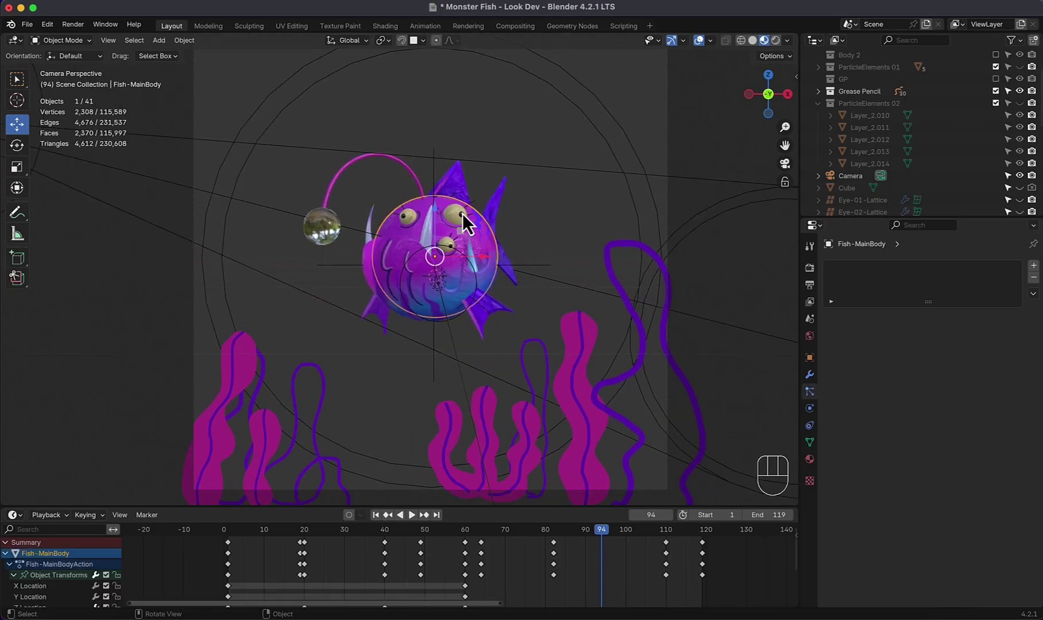
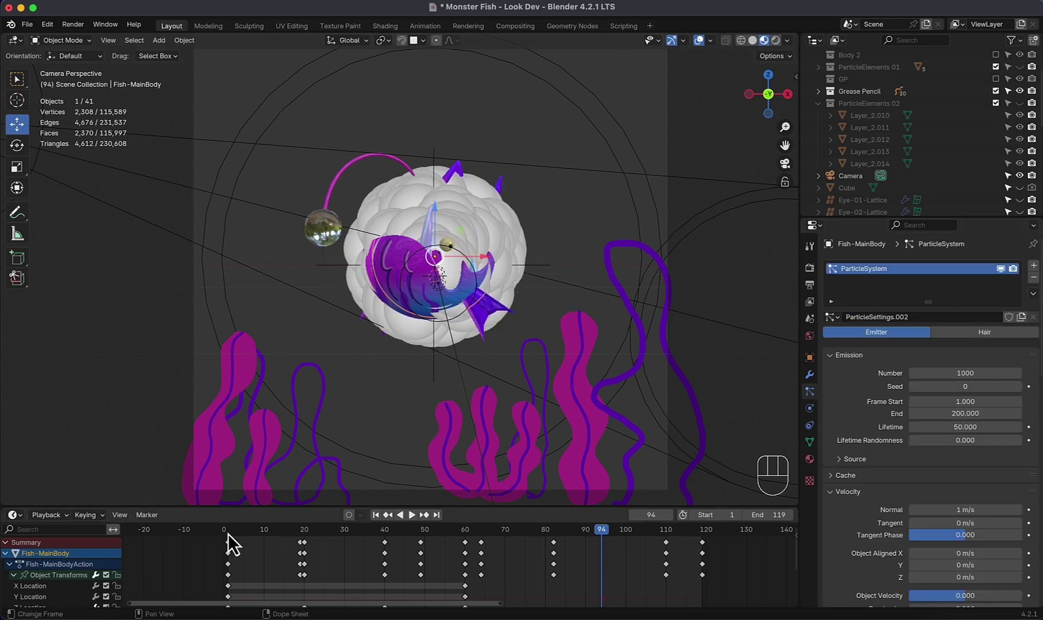
key("space")
key("space")
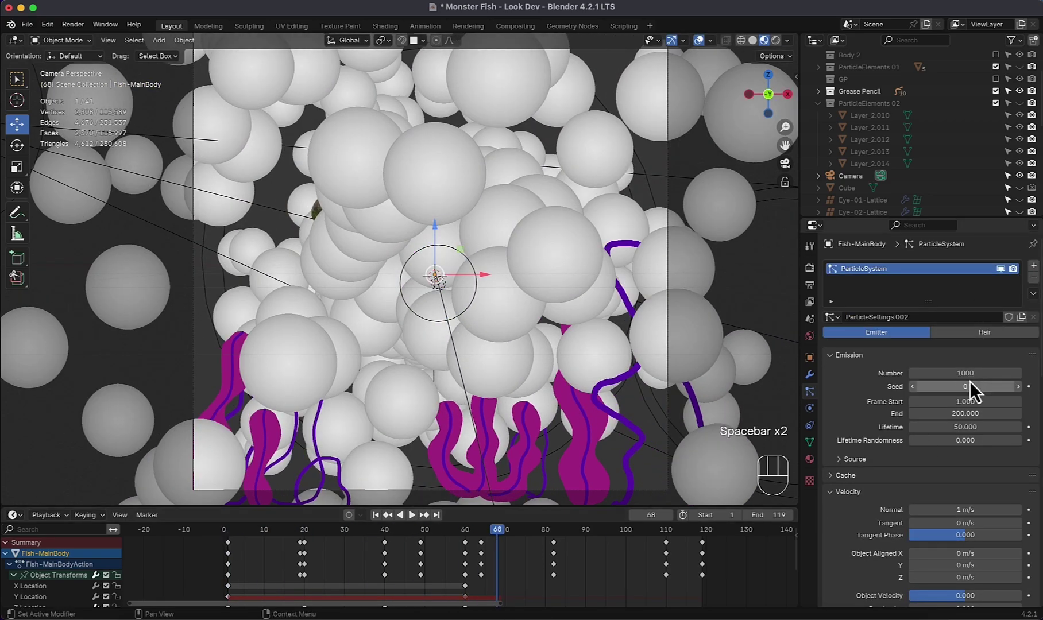
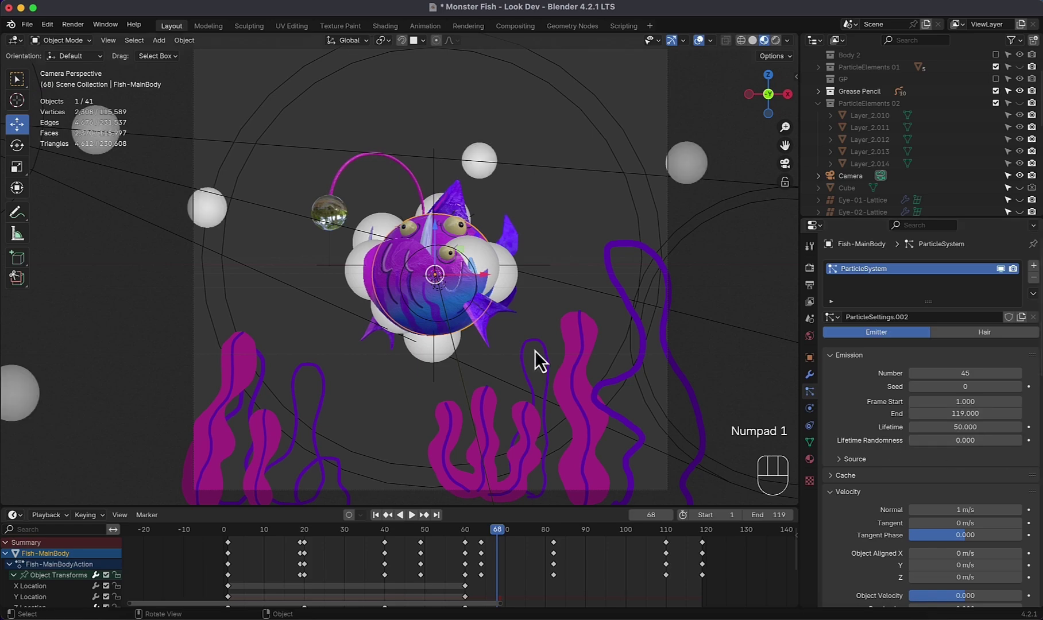
key("space")
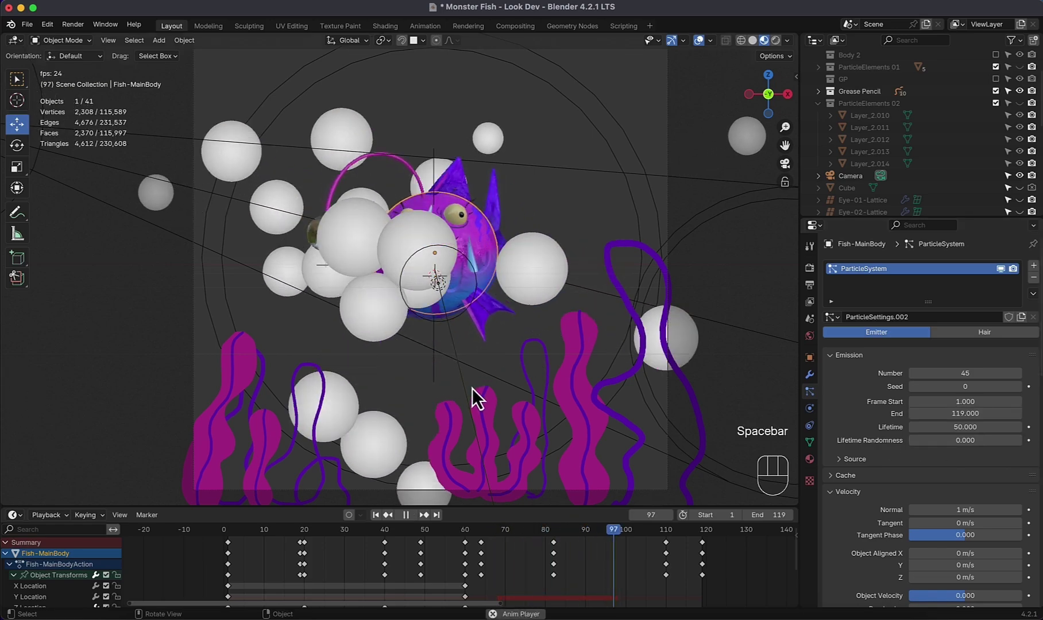
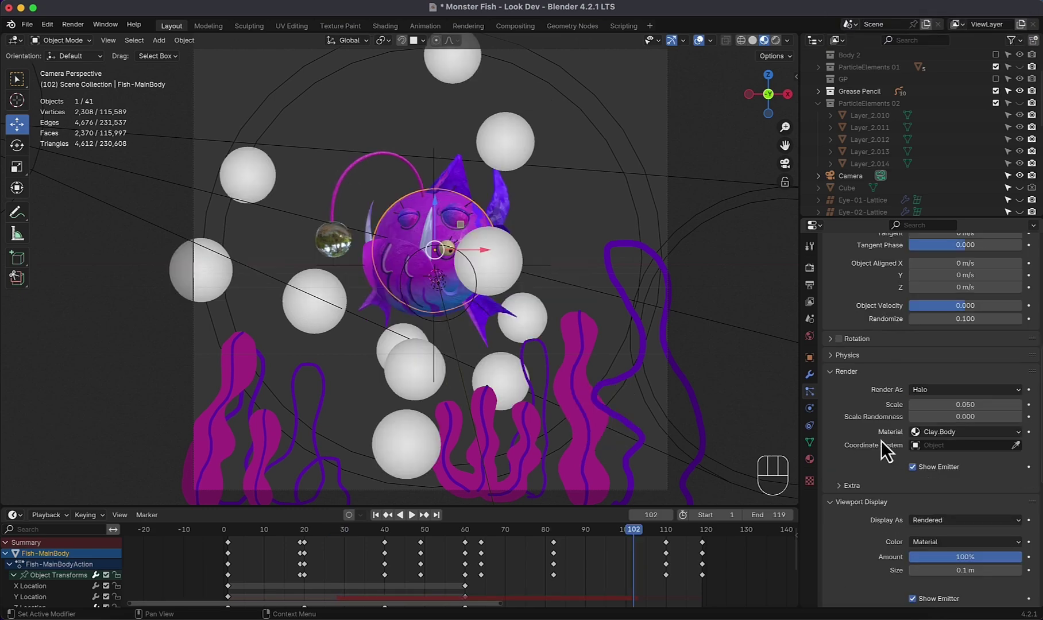
Step: Render particles as the ParticleElements 02 collection at scale 0.4, randomness 1.0, and preview
left_click_drag(963, 395, 940, 479)
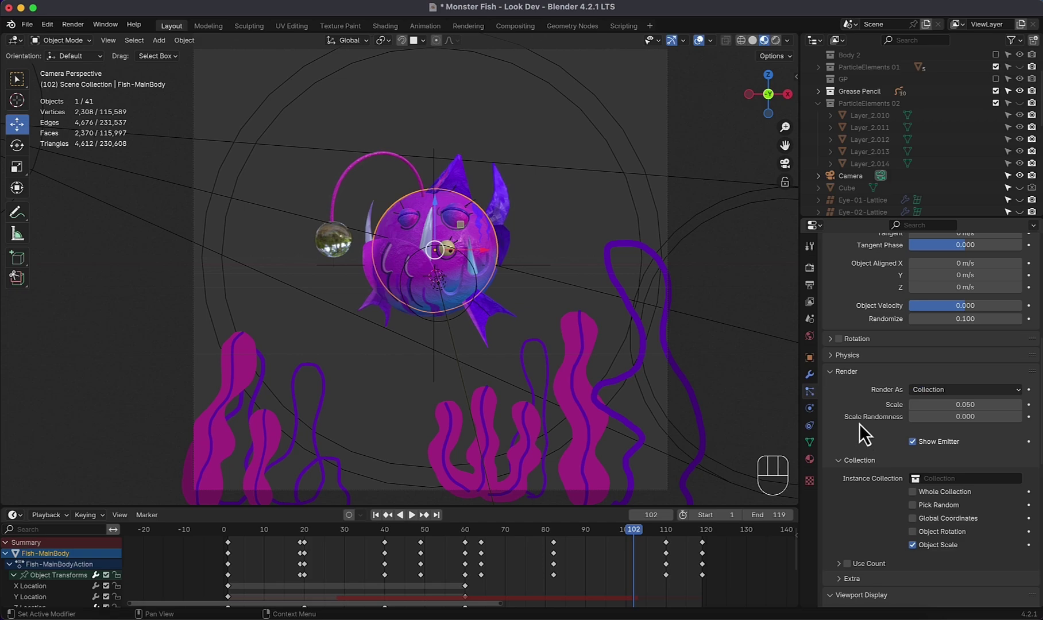
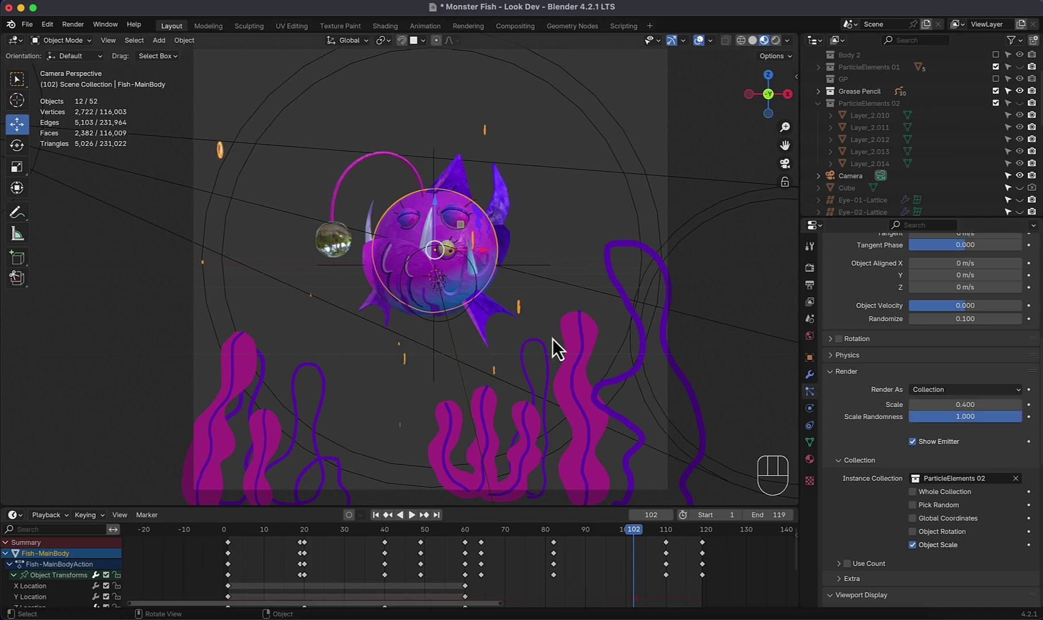
key("space")
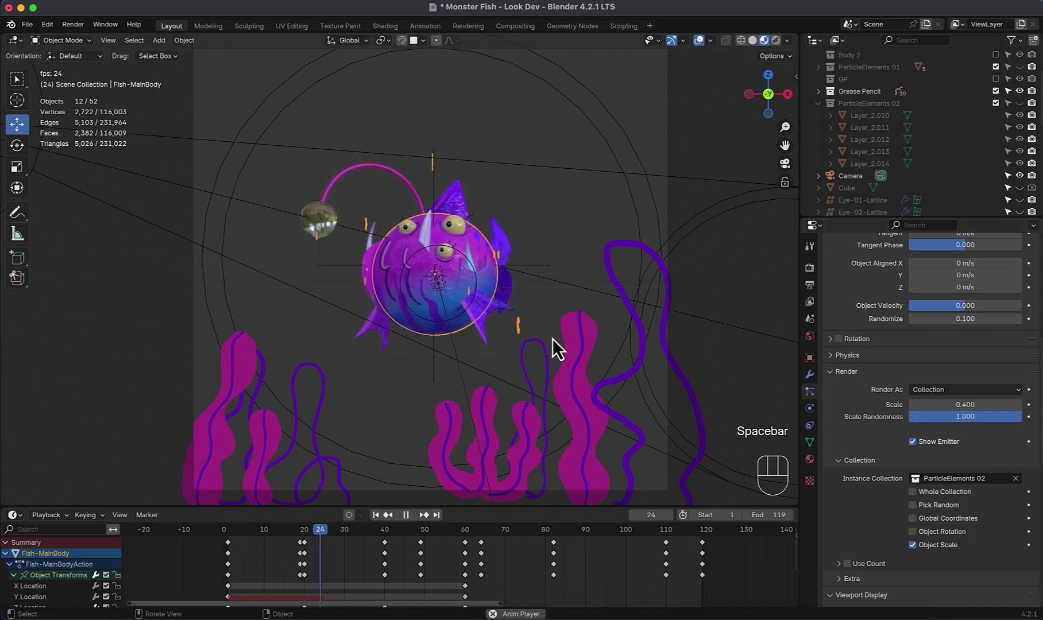
key("space")
key("space")
key("space")
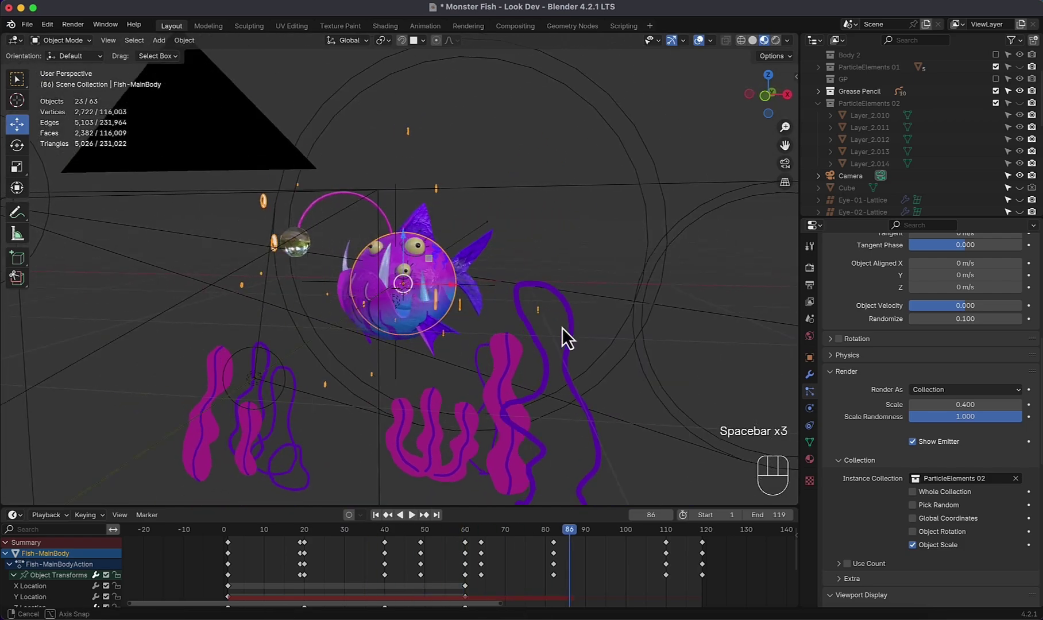
Step: Rotate the rightmost bubble shape Layer_2.014's geometry 90° about Z in Edit Mode
key("space")
key("KP_0")
left_click(1026, 114)
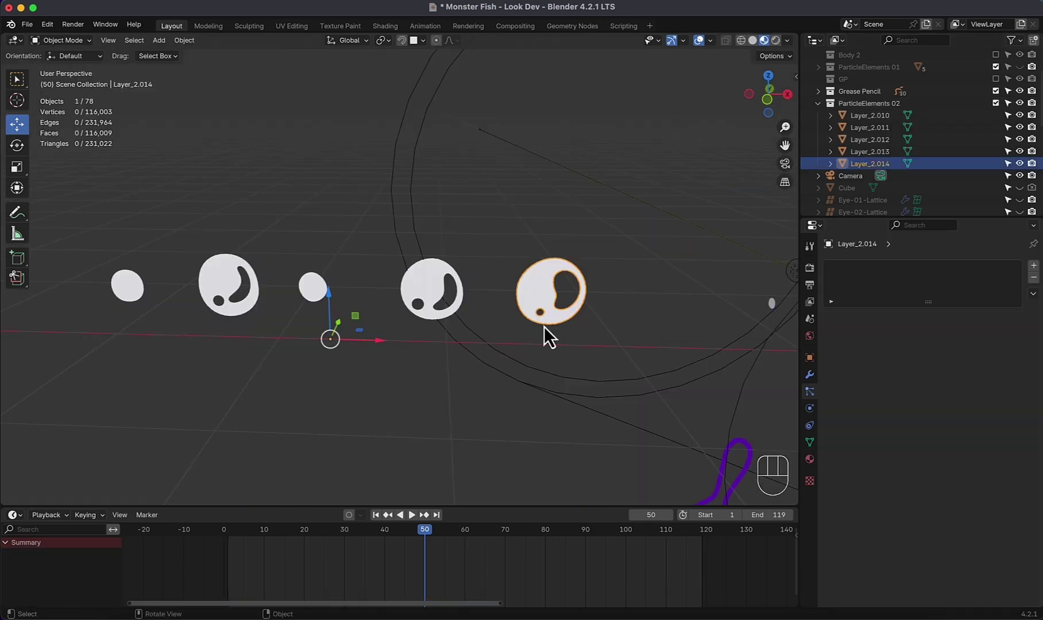
key("Tab")
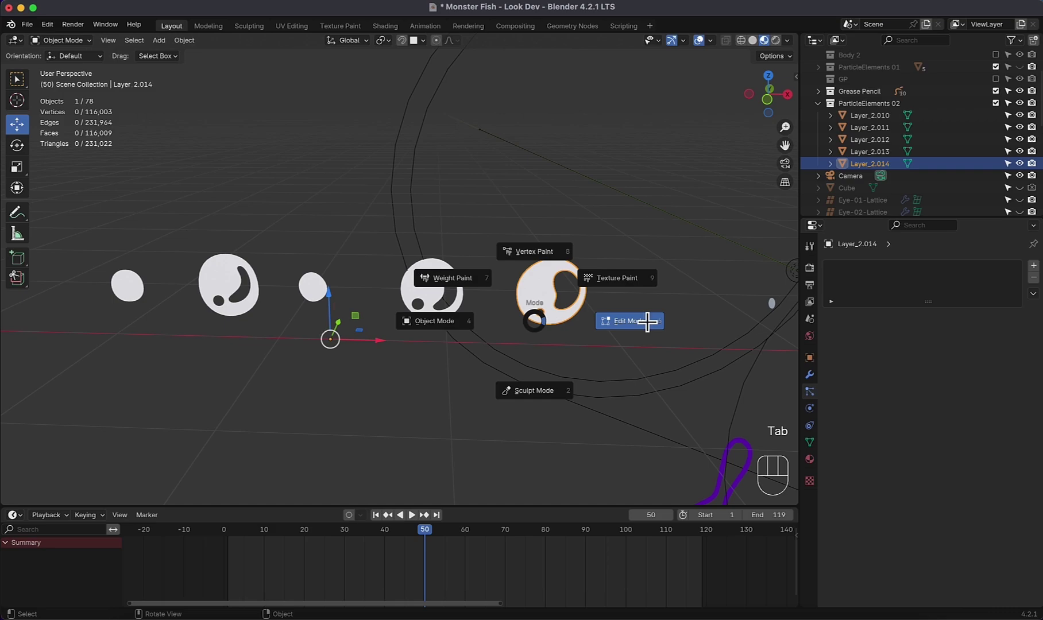
key("r")
key("z")
key("KP_9")
key("KP_0")
key("Return")
key("Tab")
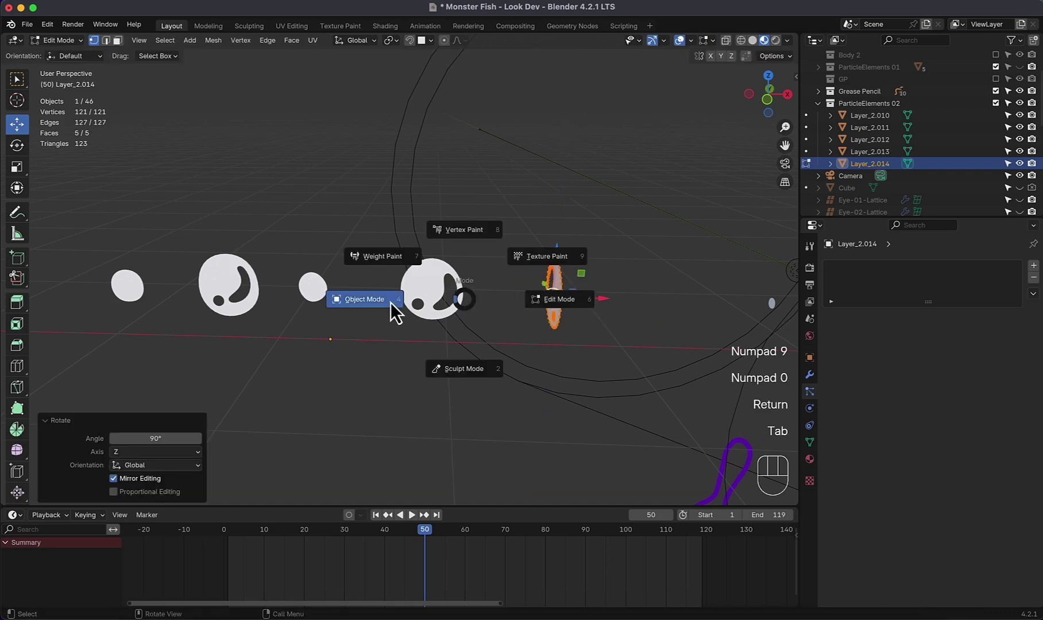
Step: Rotate the second bubble shape Layer_2.013's geometry 90° about Z as well
key("Tab")
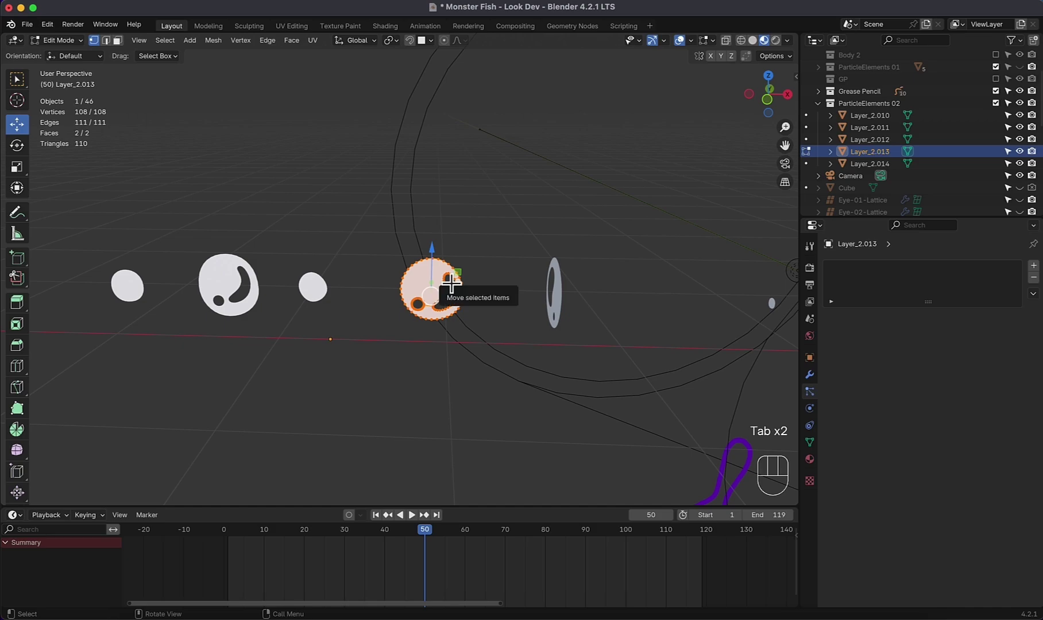
key("r")
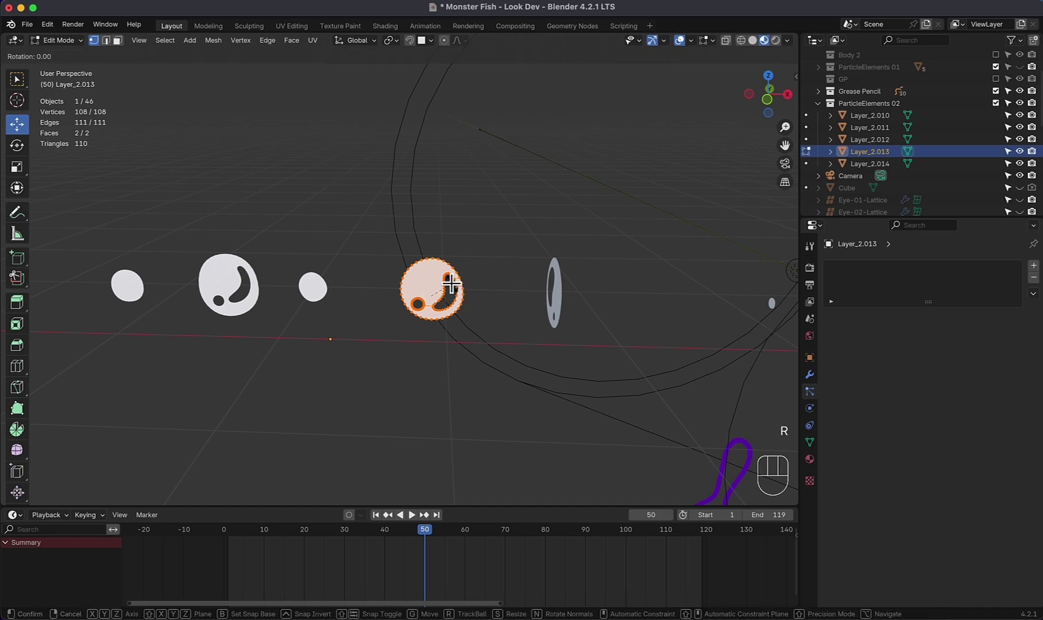
key("z")
key("KP_9")
key("KP_0")
key("Return")
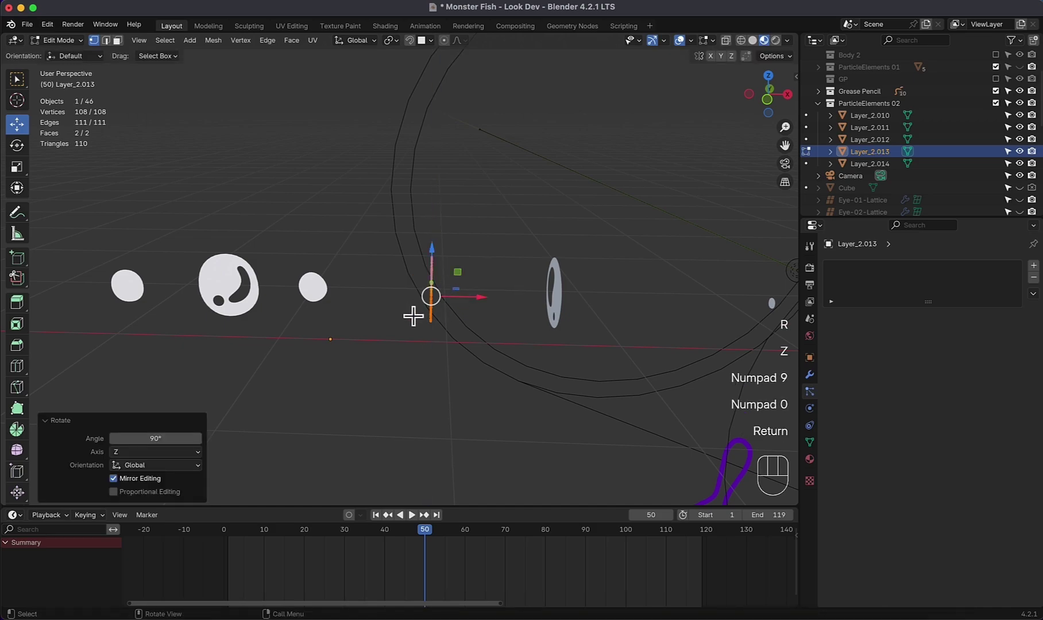
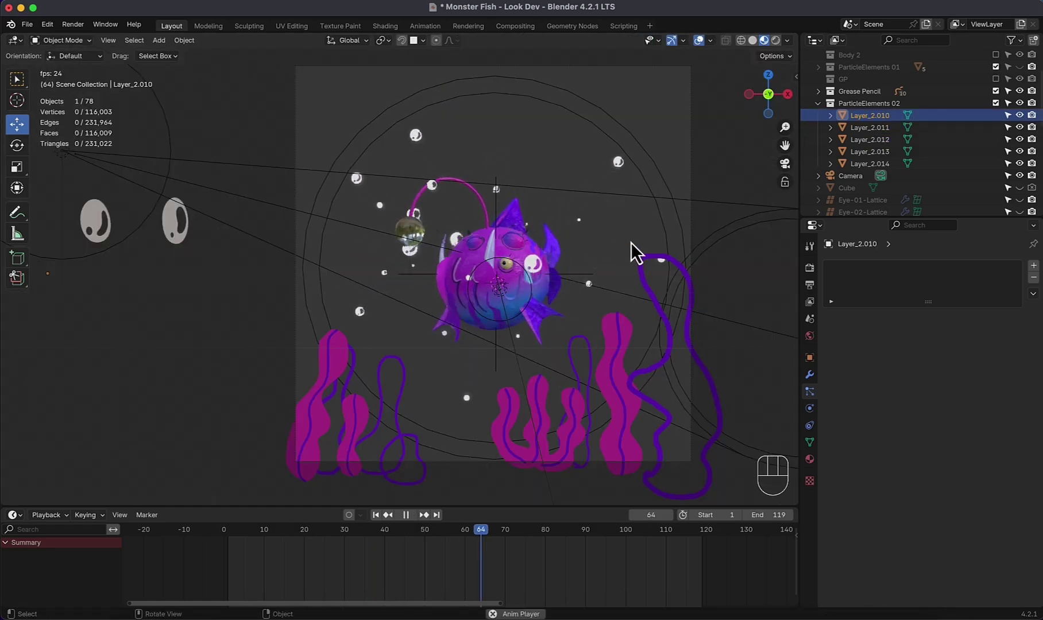
Step: Lower the gravity acting on the bubble particles to 0.1 and check the slow drift in playback
key("space")
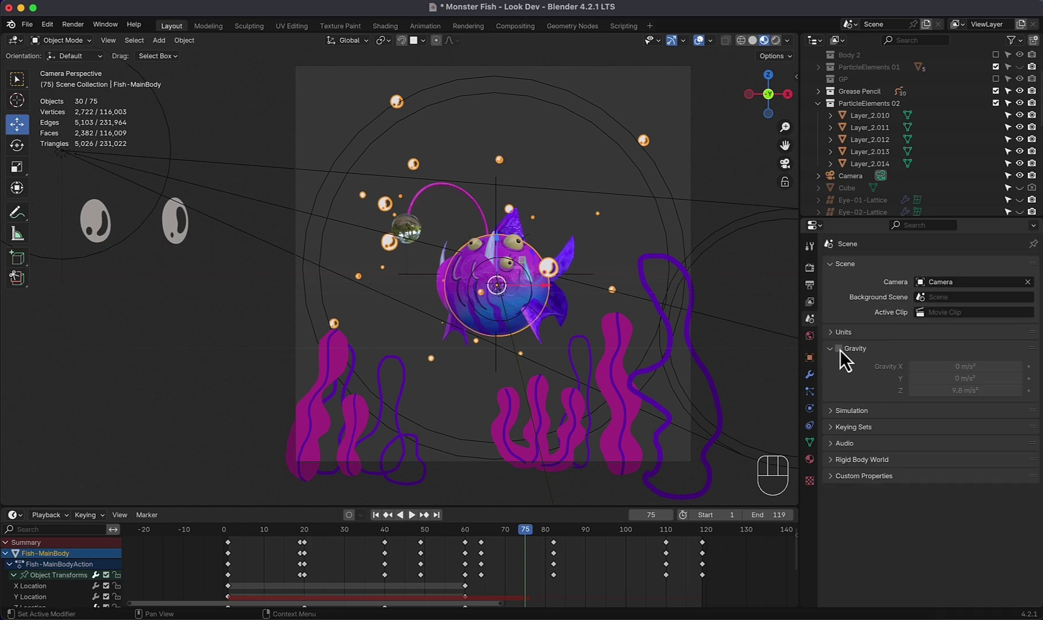
key("space")
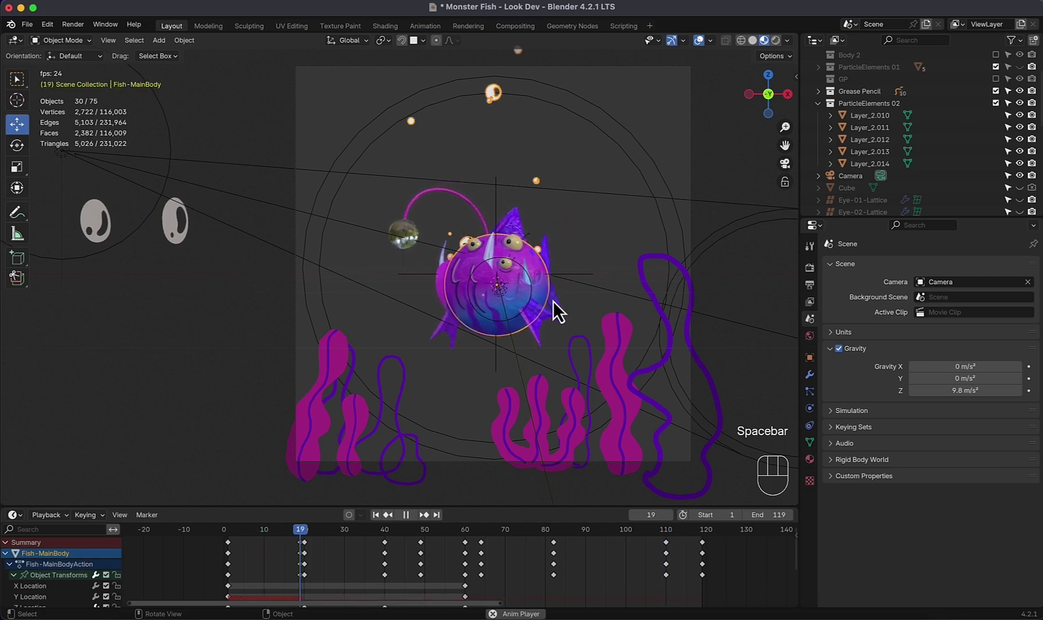
key("space")
left_click_drag(944, 387, 974, 407)
key("space")
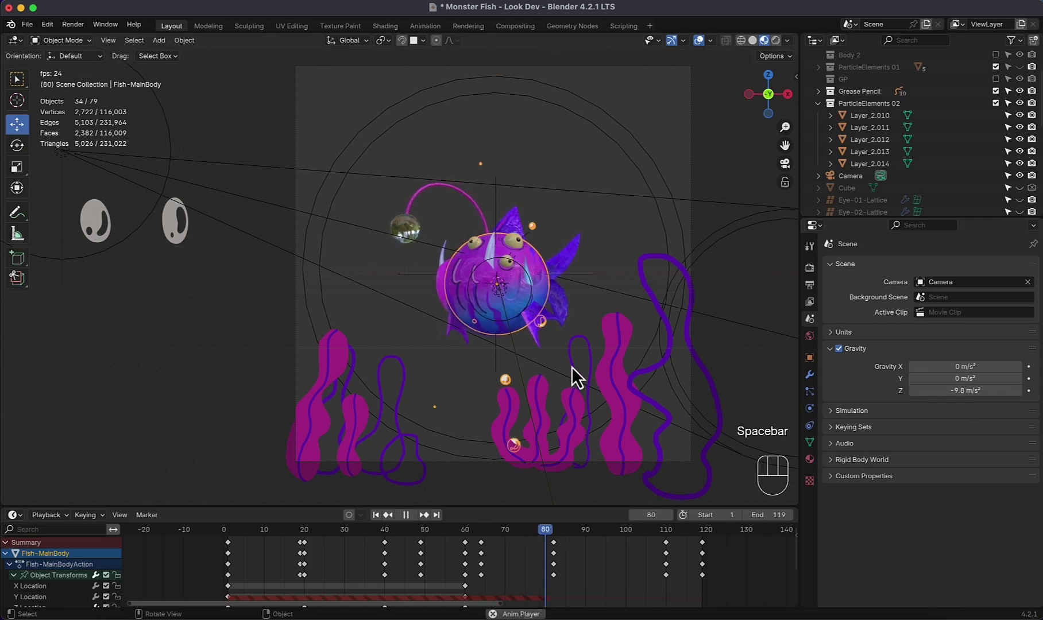
key("space")
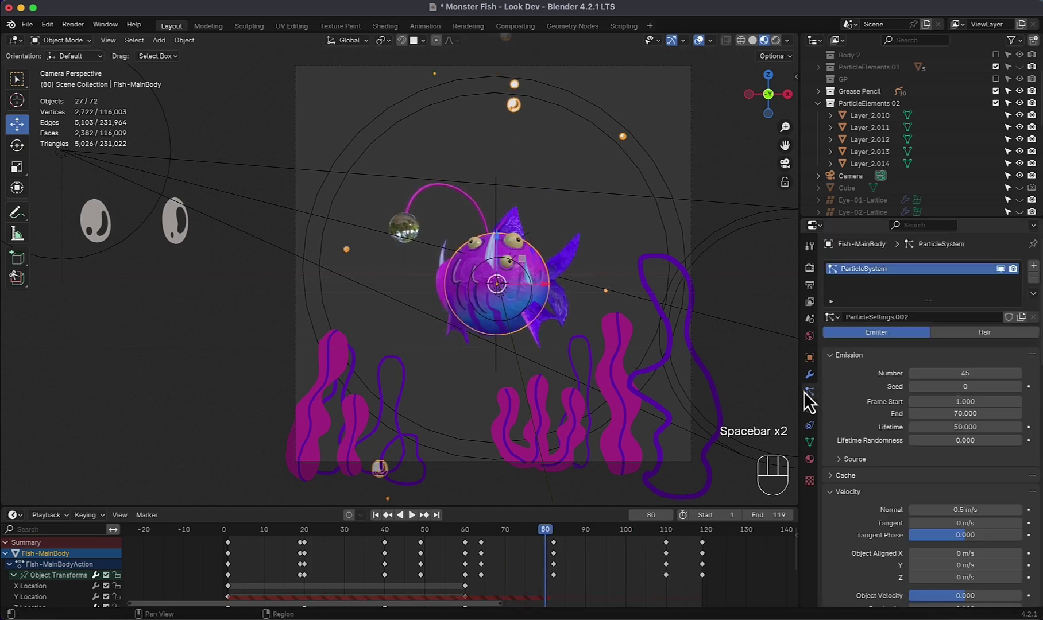
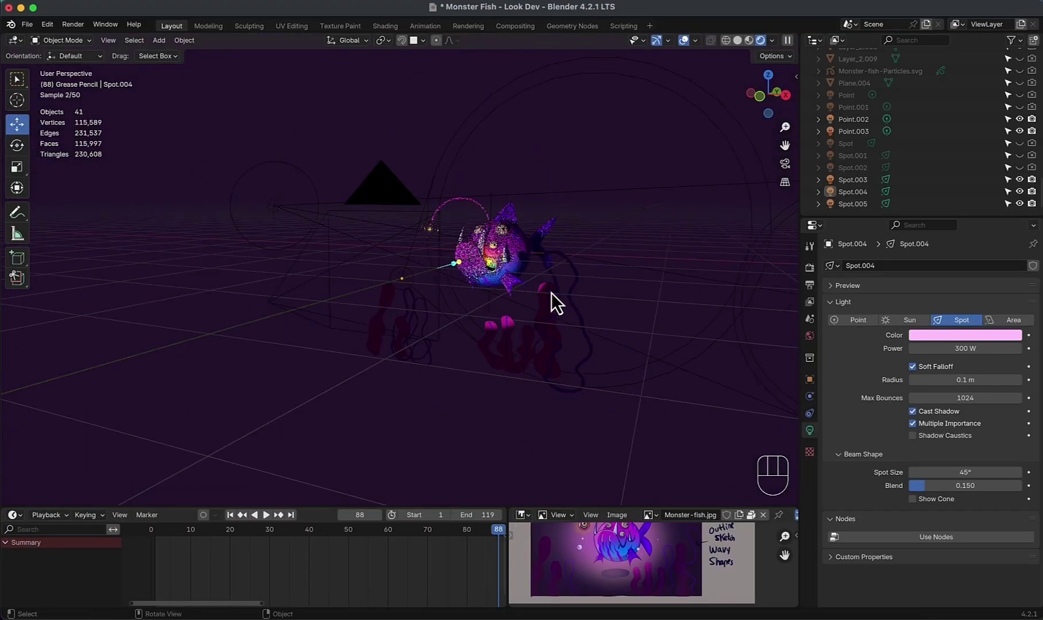
Step: View the rendered scene with the 300 W Spot.004 from the right side
key("KP_3")
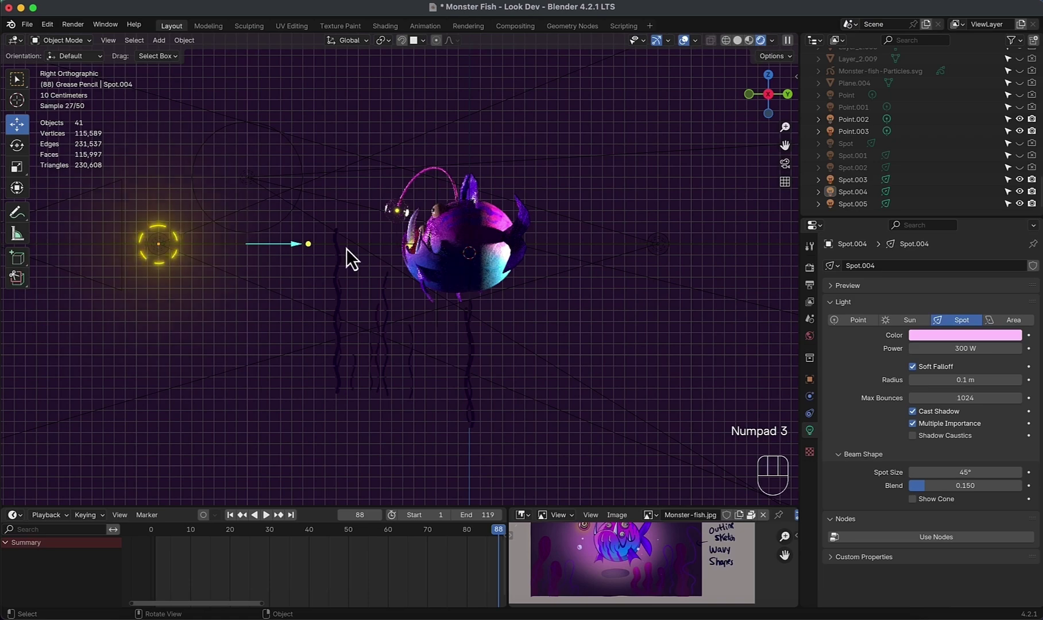
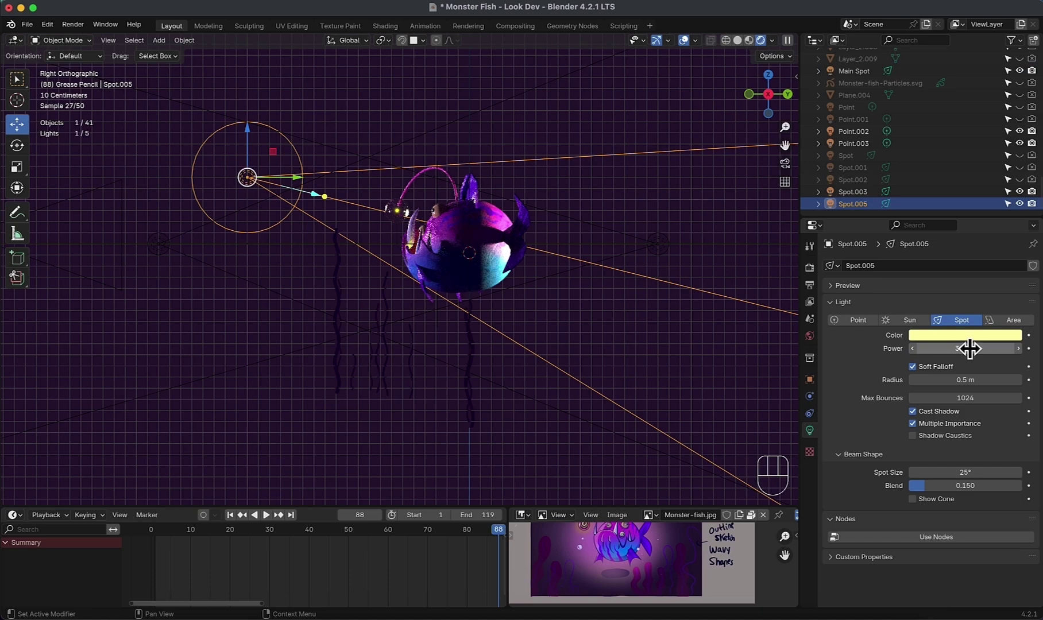
Step: Drive Spot.005's power from Main Spot so it reads 300 W, then select Spot.003
left_click_drag(986, 344, 933, 254)
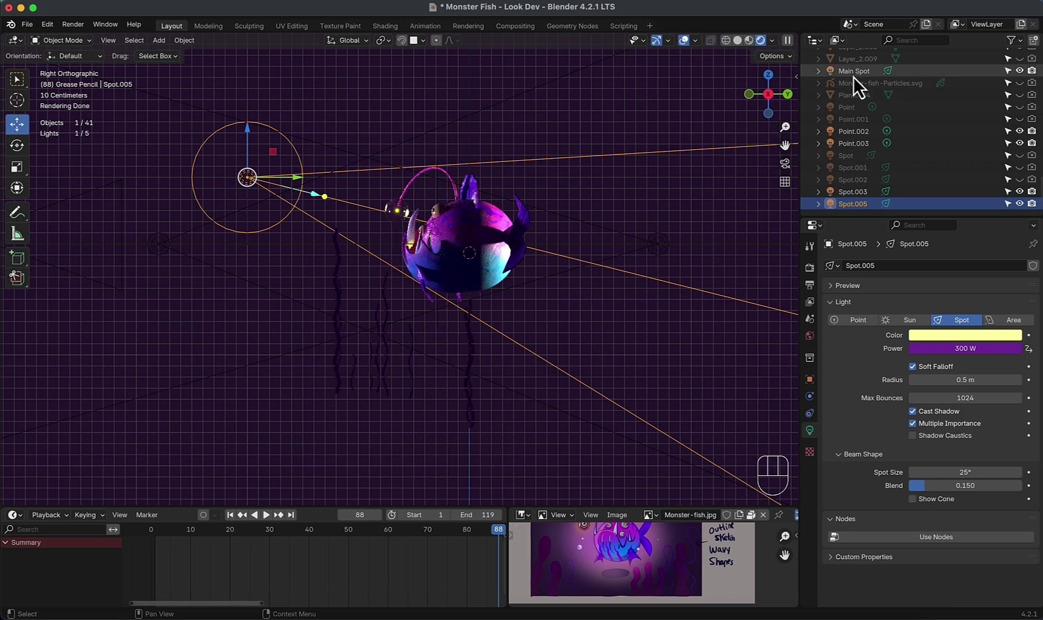
key("KP_0")
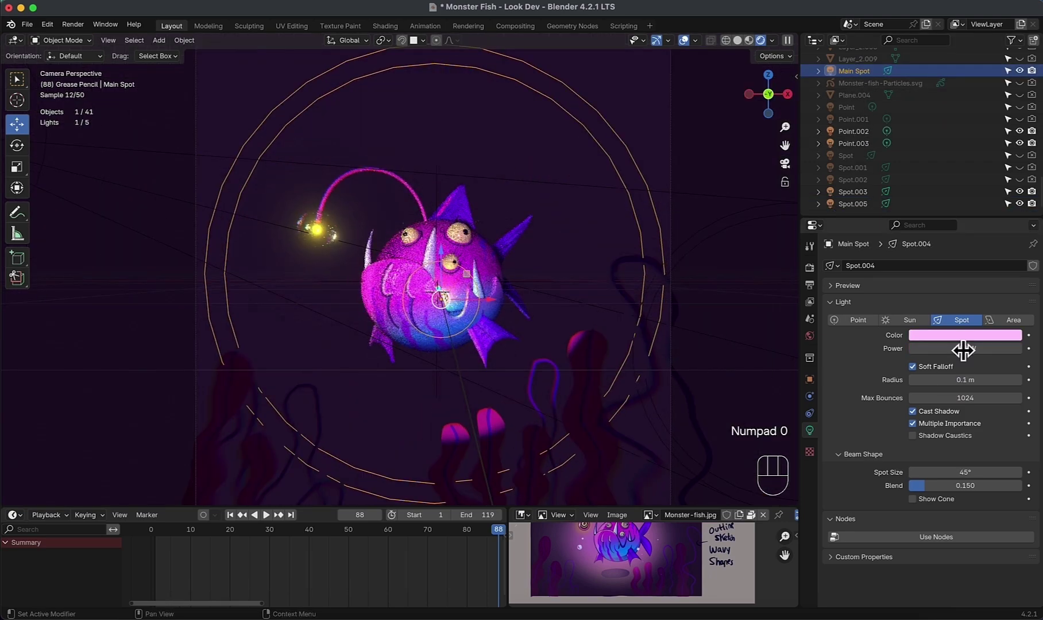
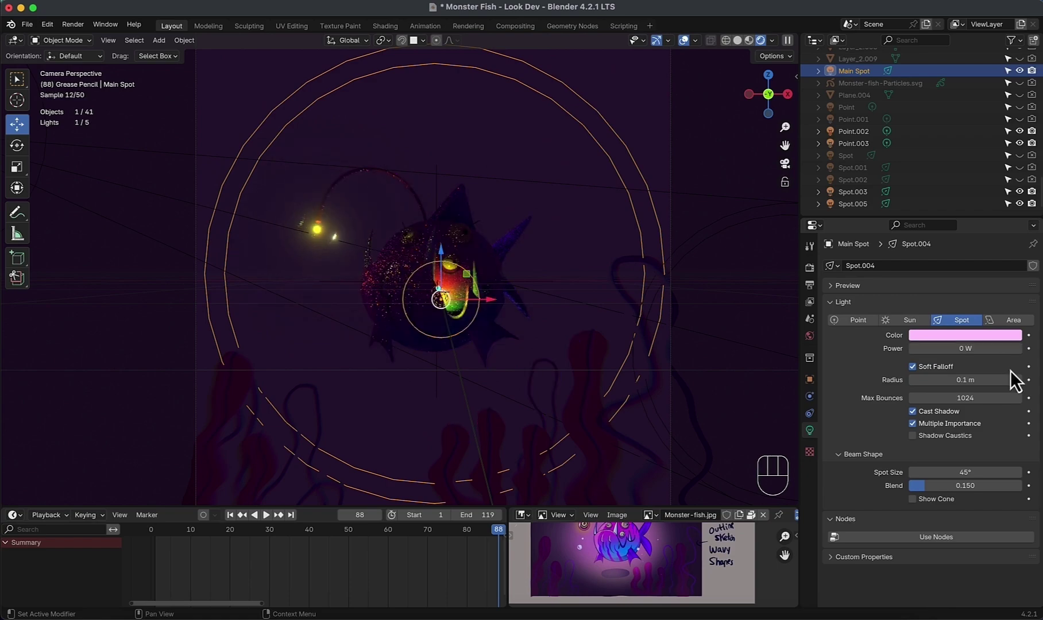
left_click(586, 287)
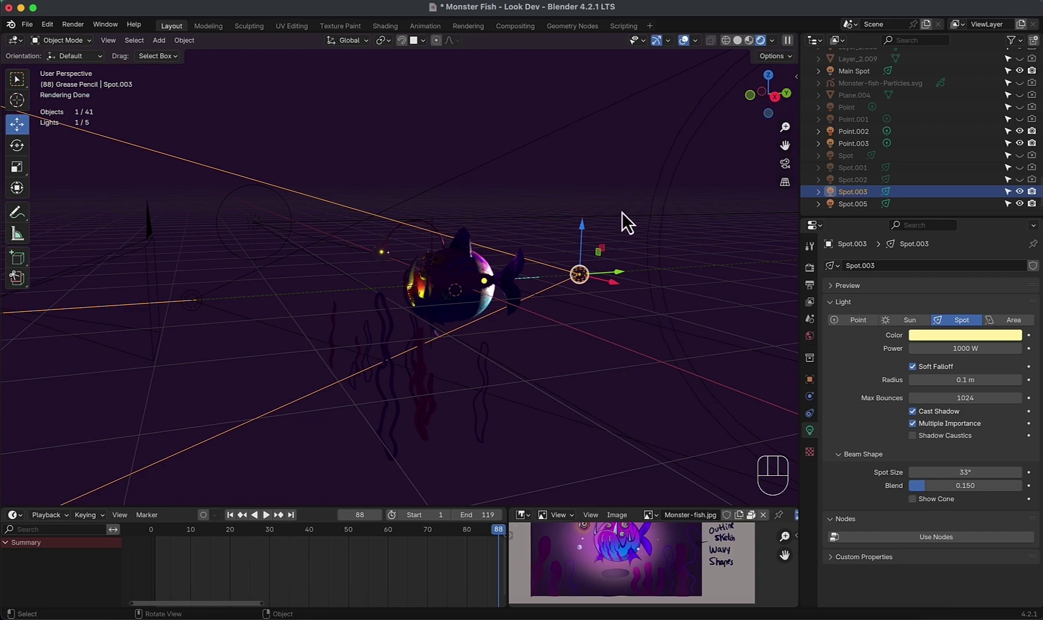
Step: Drive Spot.003's power from Main Spot, scaling the expression so it comes out near 1000 W
left_click_drag(973, 344, 920, 357)
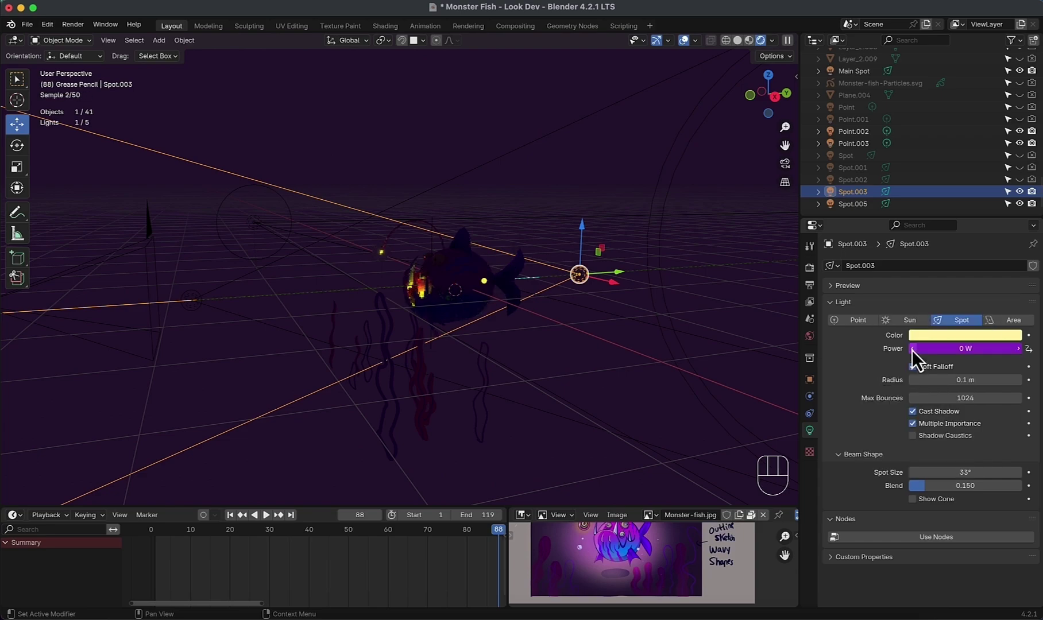
left_click_drag(948, 342, 885, 379)
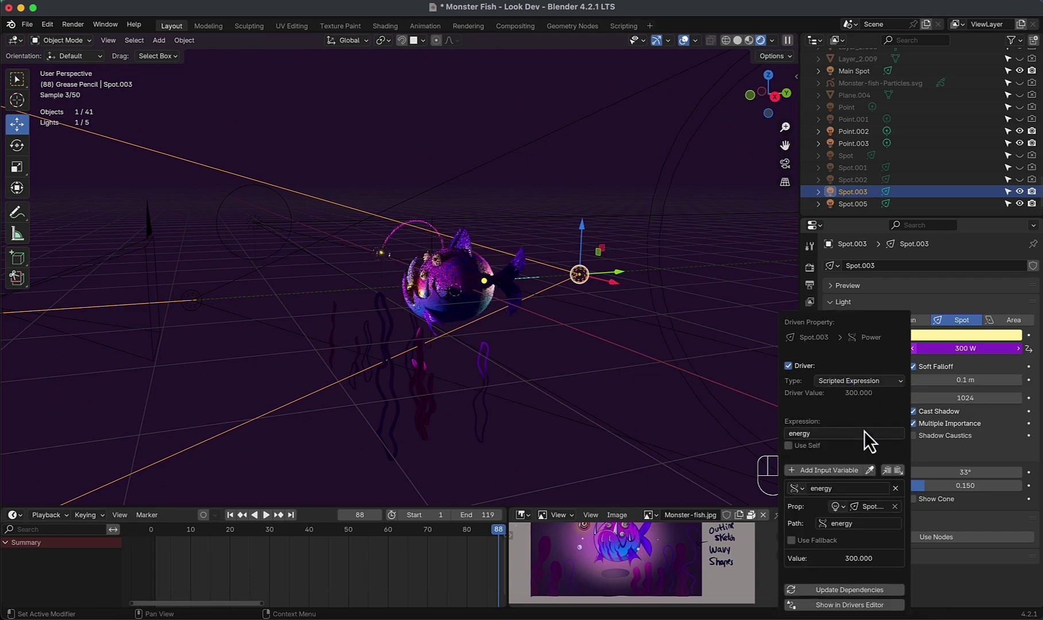
left_click_drag(859, 442, 976, 368)
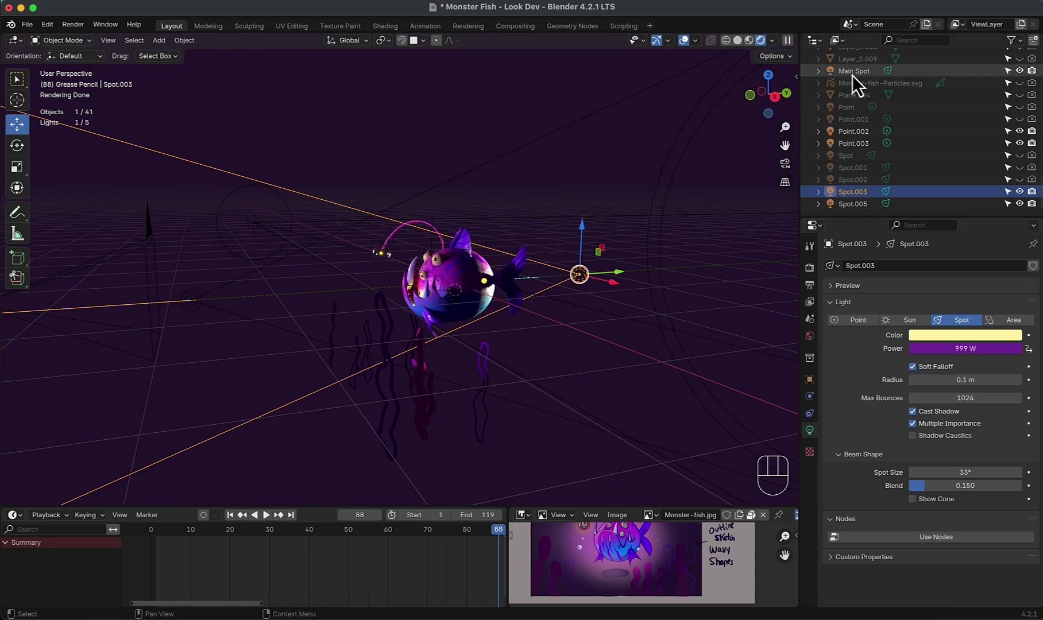
left_click(860, 82)
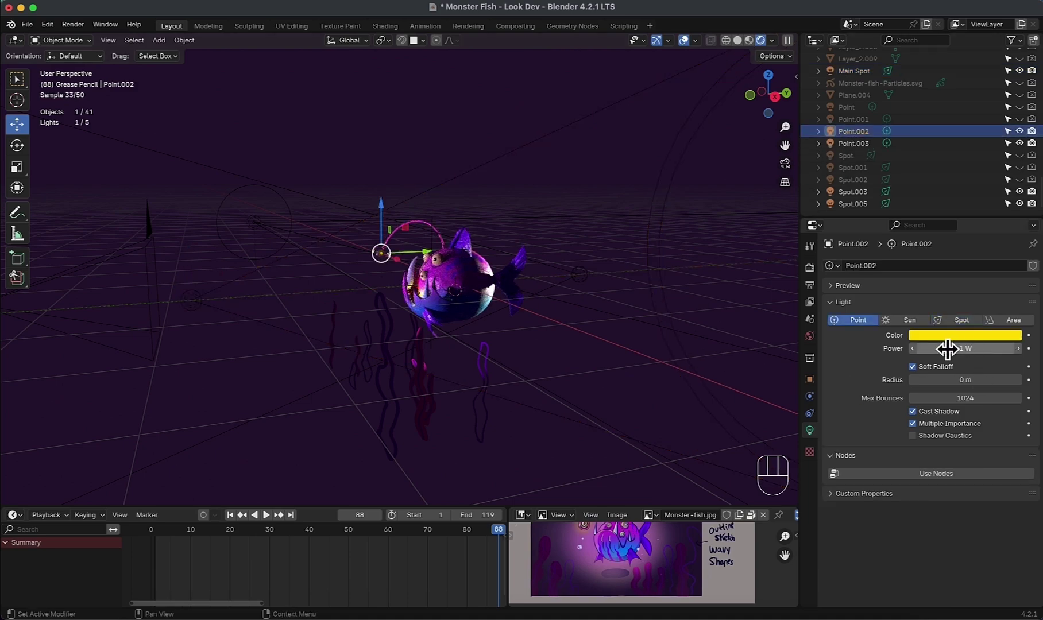
Step: Drive Point.002's power from Main Spot and tweak it down to about 1 W for a small lure glow
left_click_drag(951, 345, 895, 391)
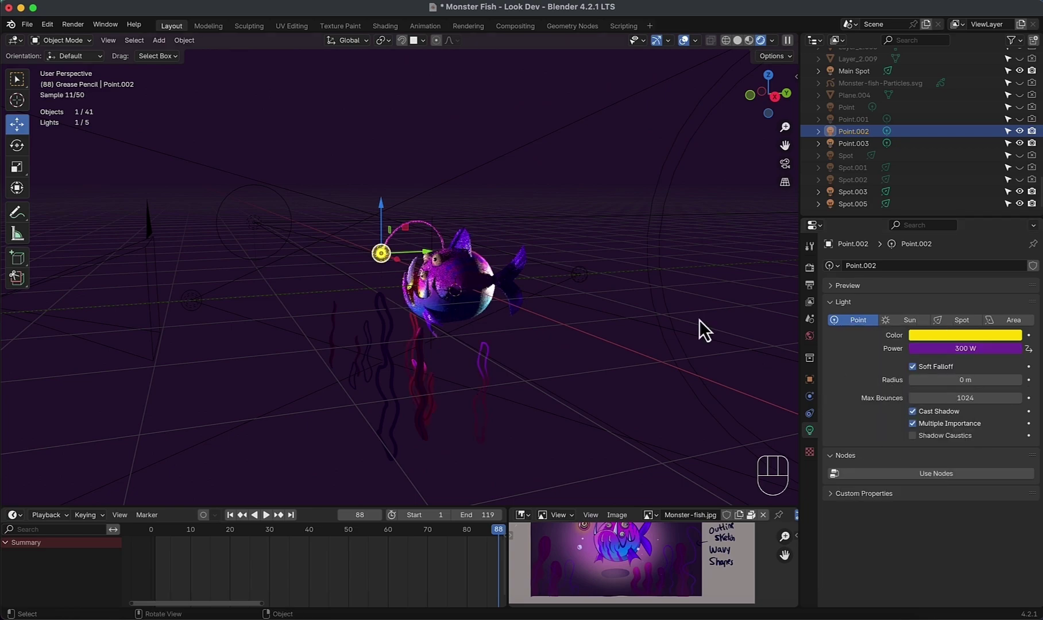
key("KP_0")
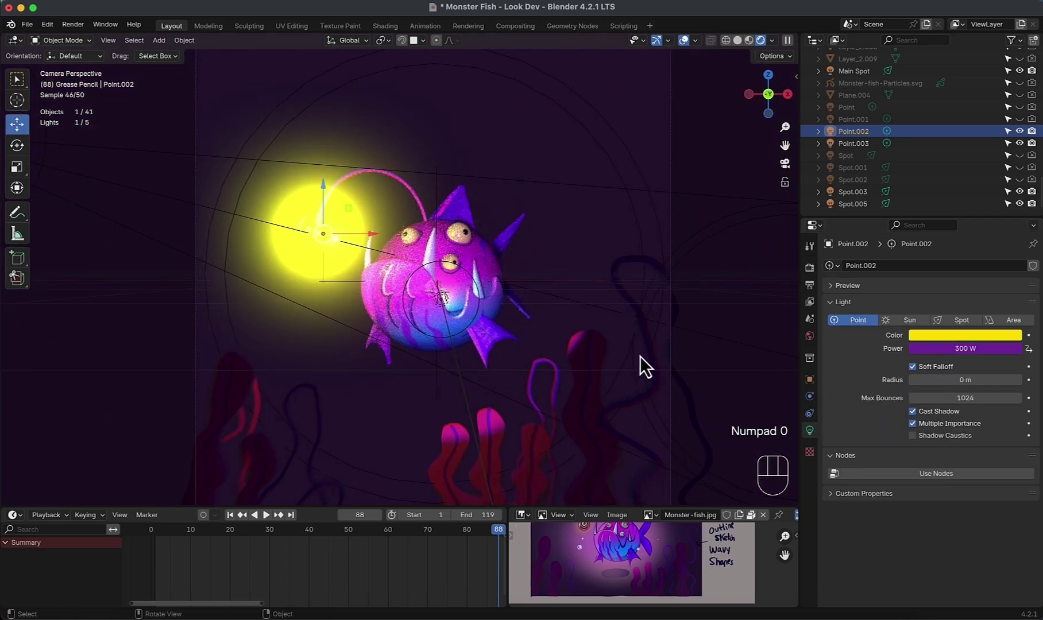
left_click_drag(963, 344, 960, 365)
key("KP_0")
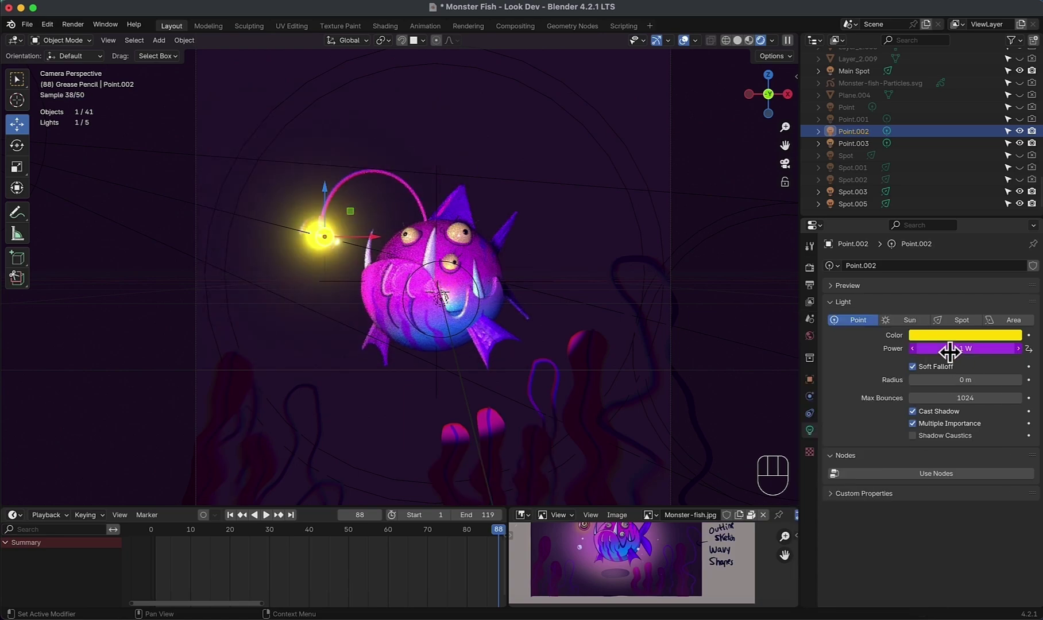
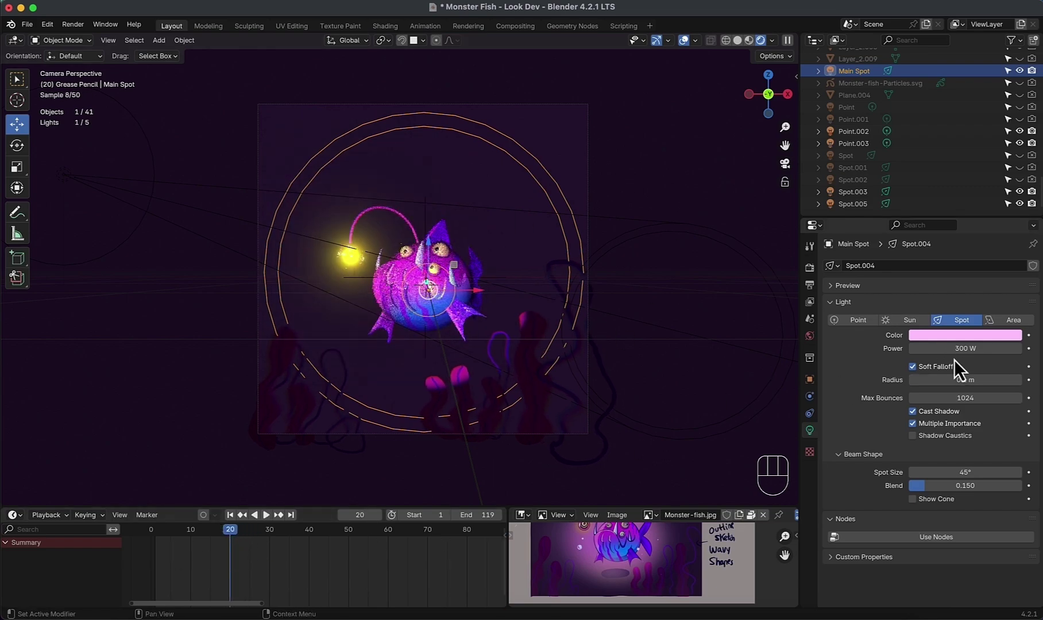
Step: Keyframe Main Spot's 300 W power at frame 20
left_click(1036, 359)
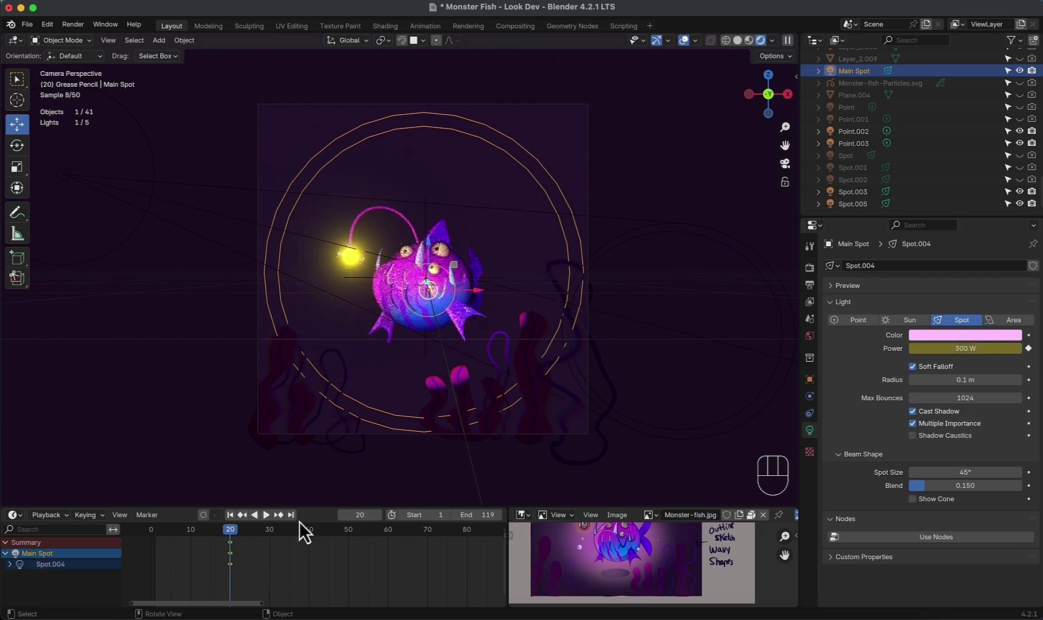